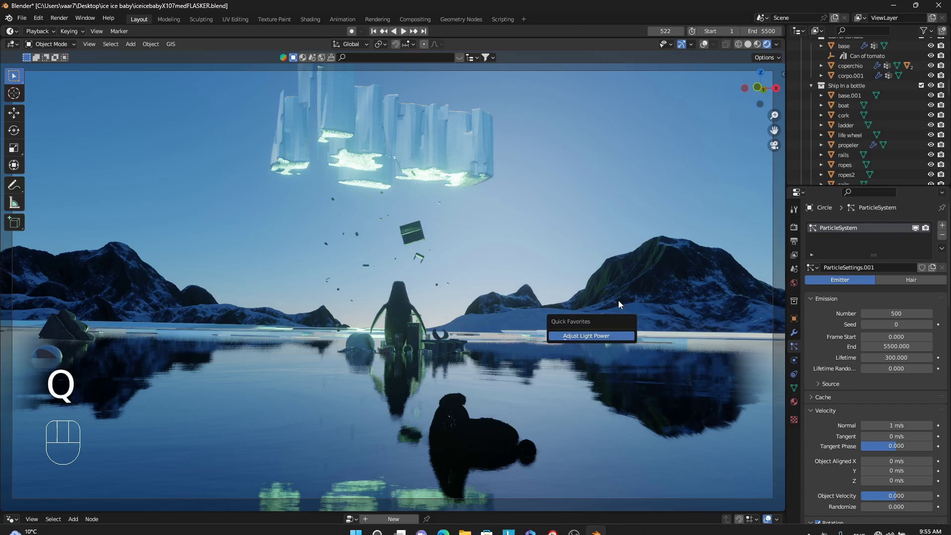
- Play back the finished ice-floe seascape animation
{"action": "key", "text": "space"}
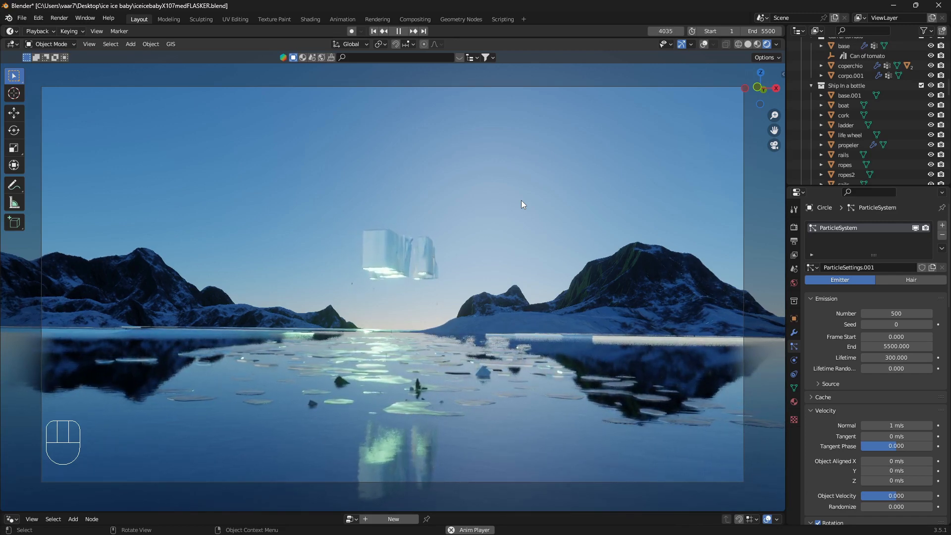
- Select and delete the cube, camera and light, then enlarge the lower editor for node work
{"action": "key", "text": "q"}
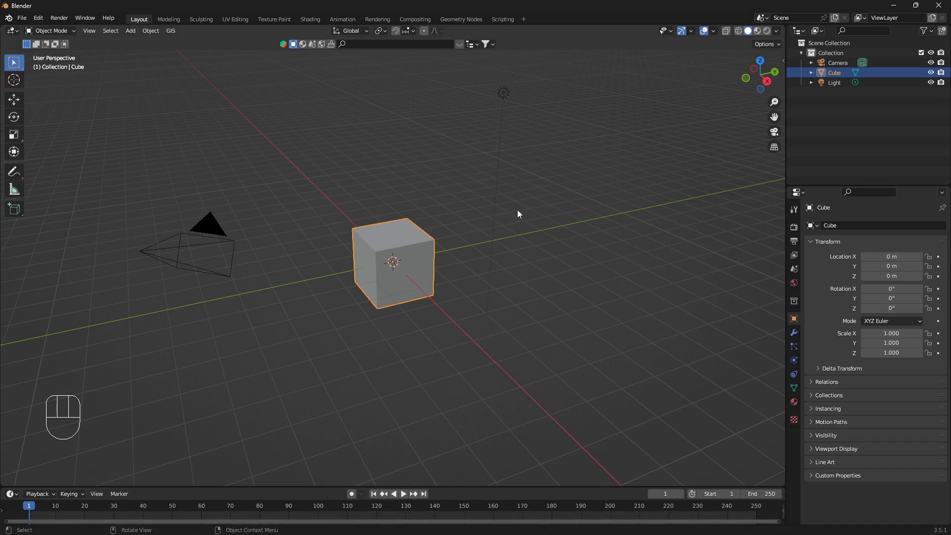
{"action": "left_click_drag", "start_coordinate": [221, 119], "coordinate": [553, 271]}
{"action": "key", "text": "x"}
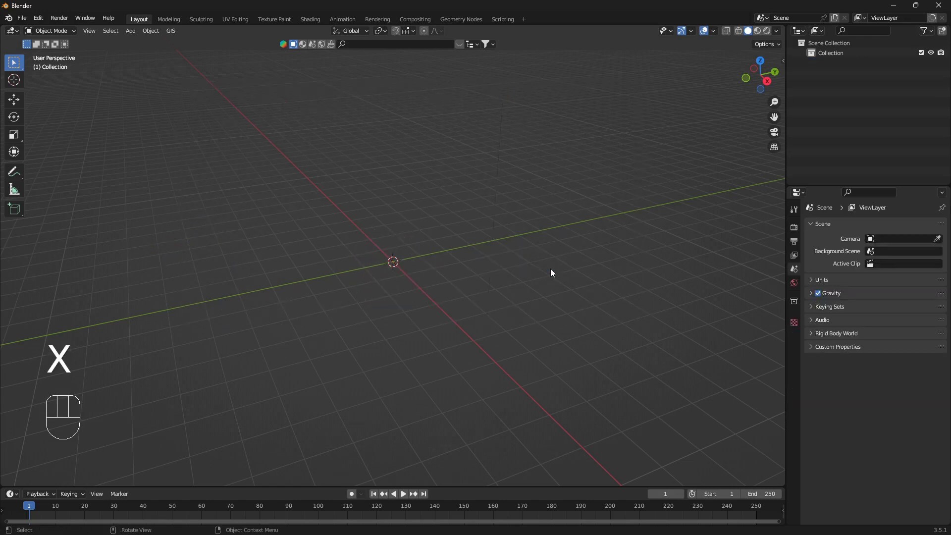
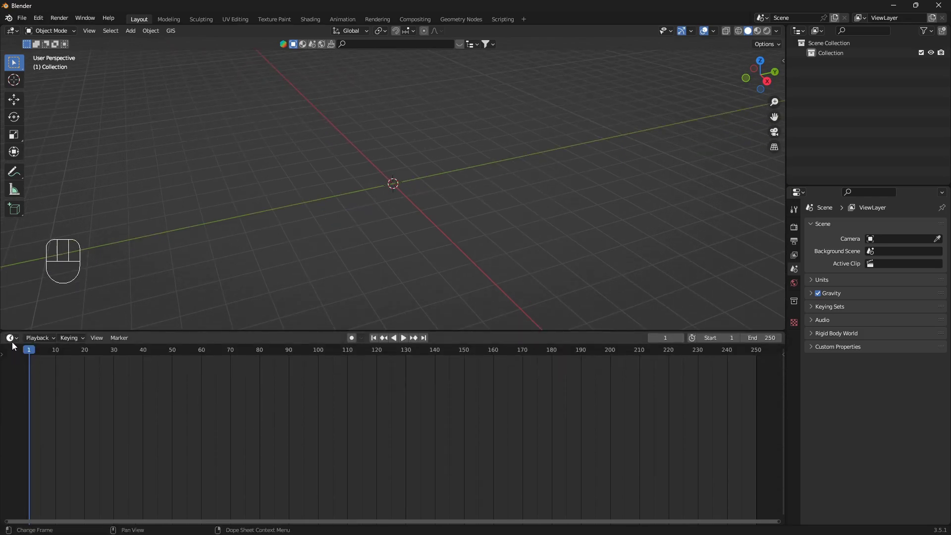
{"action": "left_click_drag", "start_coordinate": [15, 341], "coordinate": [63, 434]}
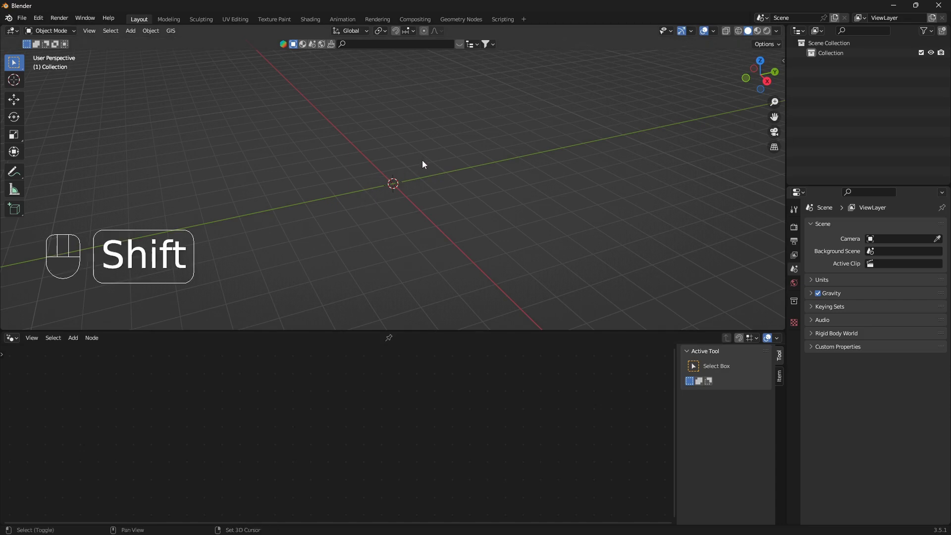
- Add a cube with a Geometry Nodes modifier, remove Group Input and add a Volume Cube node
{"action": "key", "text": "shift+a"}
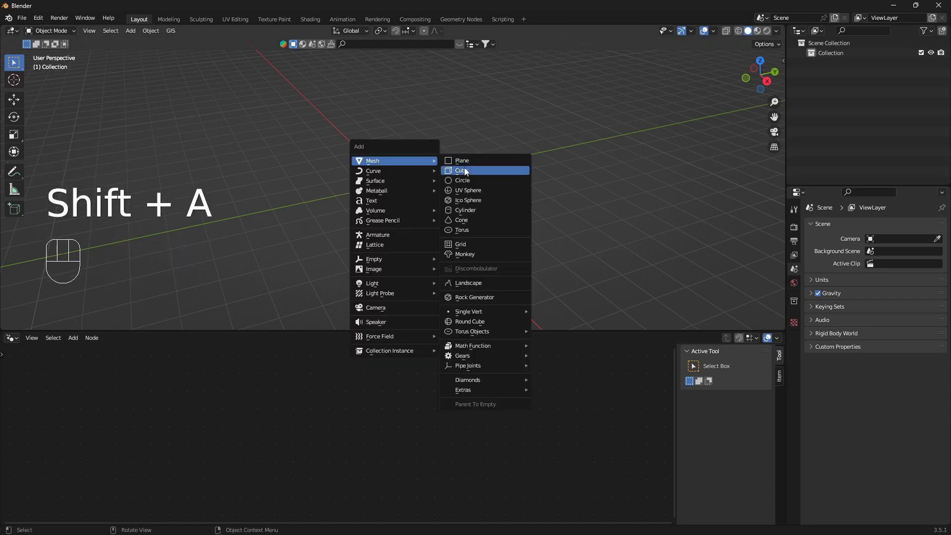
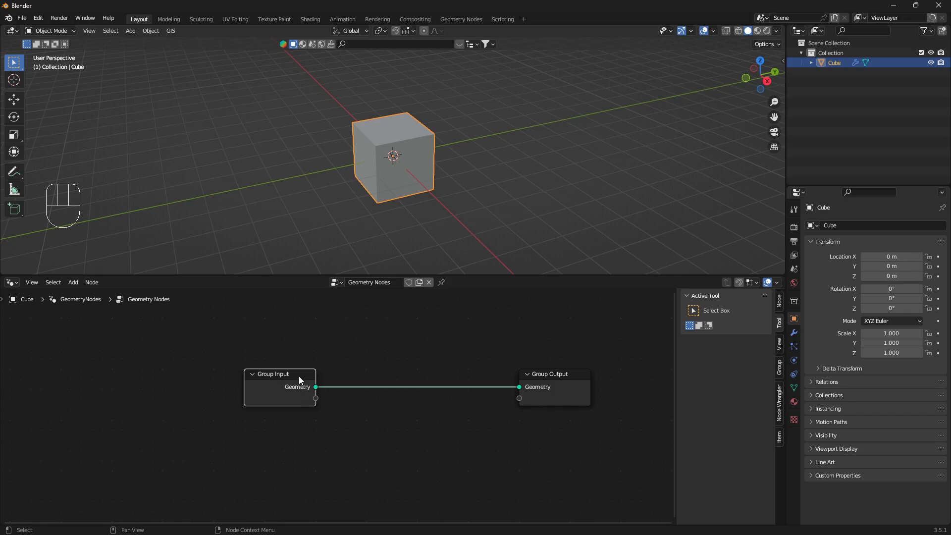
{"action": "key", "text": "x"}
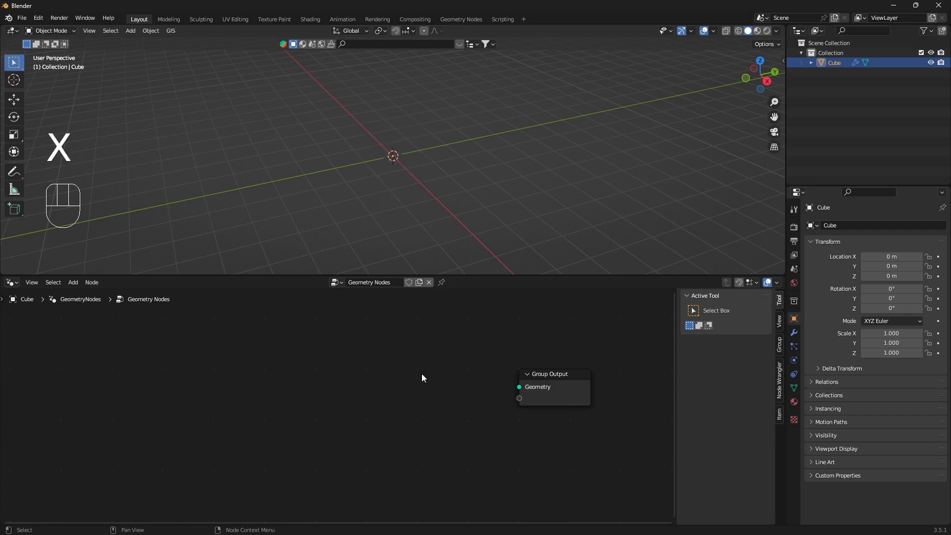
{"action": "key", "text": "shift+a"}
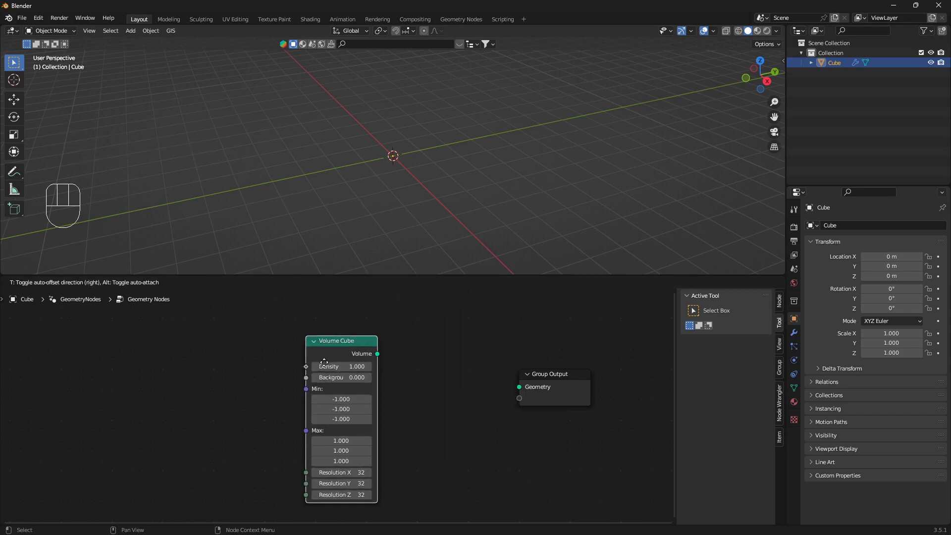
{"action": "left_click_drag", "start_coordinate": [400, 361], "coordinate": [523, 390]}
- Connect the Volume Cube's volume output to the Group Output
{"action": "left_click_drag", "start_coordinate": [408, 210], "coordinate": [389, 205]}
{"action": "middle_click", "coordinate": [407, 200]}
{"action": "key", "text": "alt+a"}
{"action": "left_click_drag", "start_coordinate": [406, 202], "coordinate": [402, 190]}
{"action": "left_click_drag", "start_coordinate": [403, 189], "coordinate": [416, 151]}
{"action": "middle_click", "coordinate": [430, 173]}
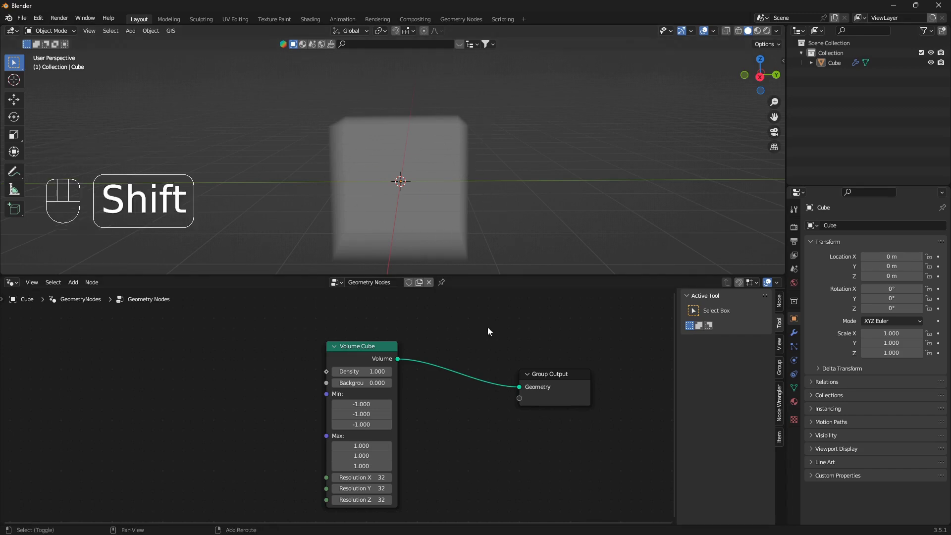
- Insert a Volume to Mesh node and wire a Subtract math node into the cube's Density
{"action": "key", "text": "shift+a"}
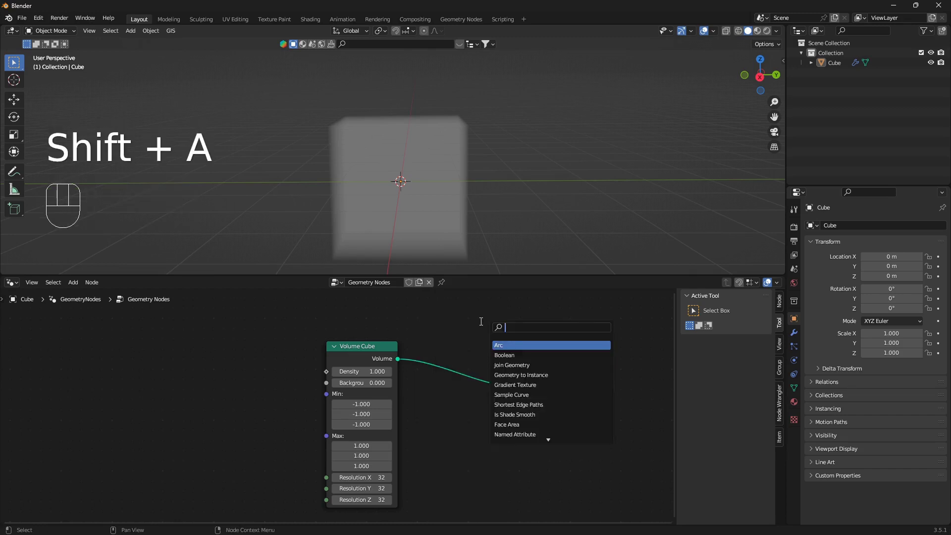
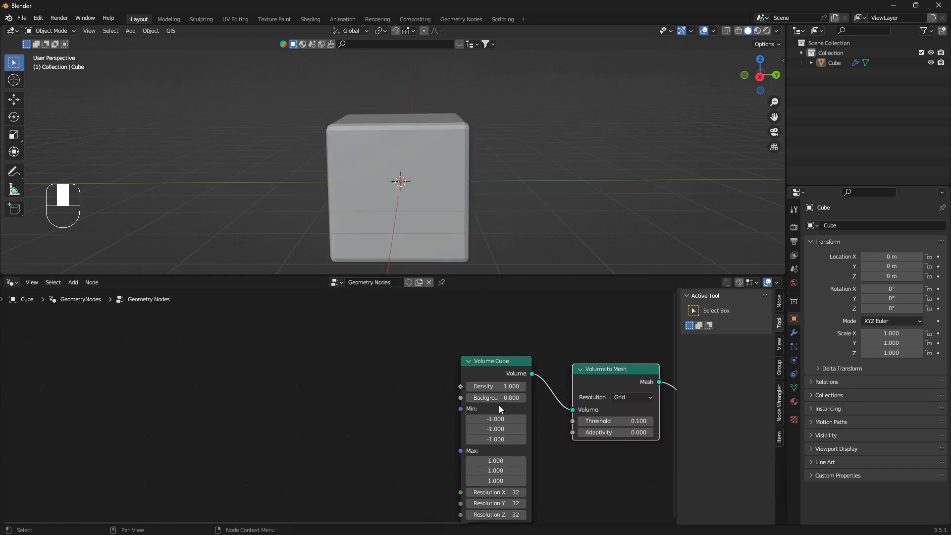
{"action": "key", "text": "shift+a"}
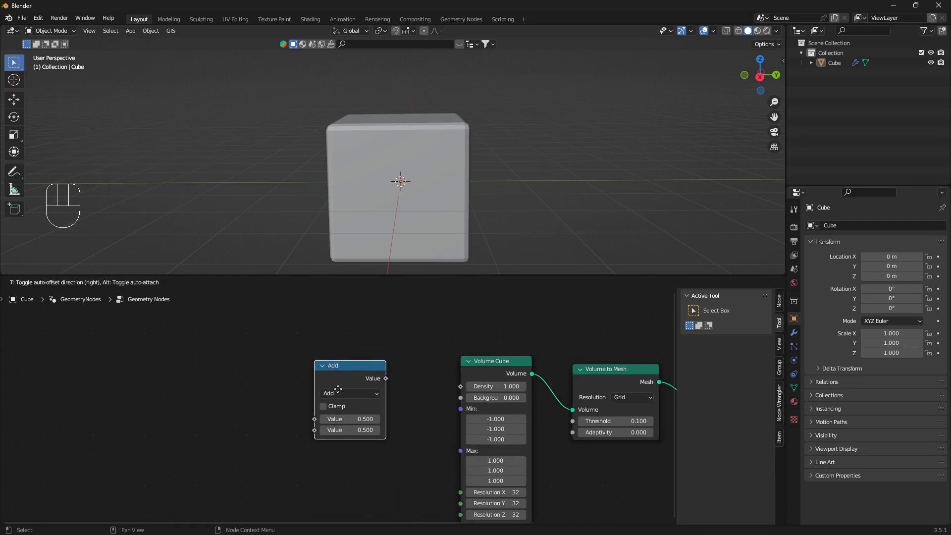
{"action": "left_click", "coordinate": [391, 384]}
{"action": "left_click_drag", "start_coordinate": [416, 389], "coordinate": [466, 394]}
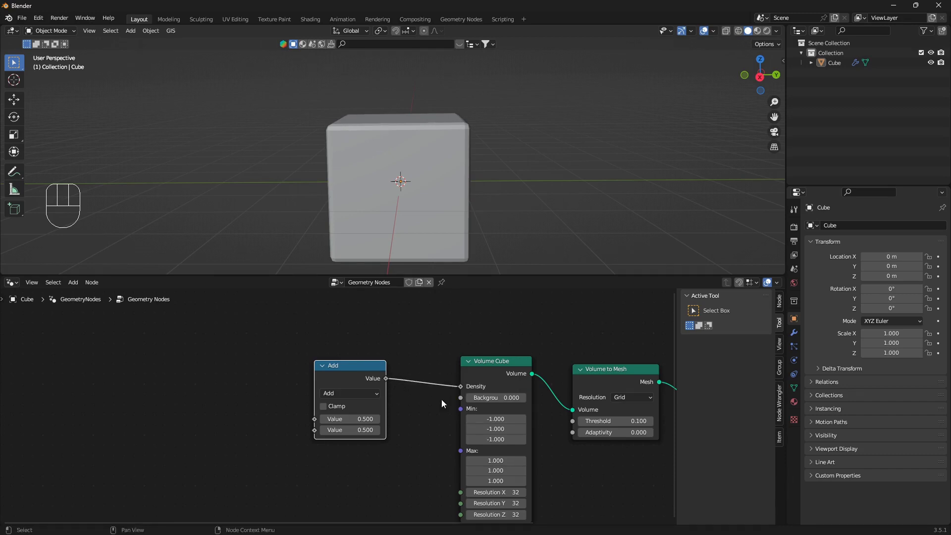
- Reframe the node graph around the Volume Cube and Subtract nodes
{"action": "left_click_drag", "start_coordinate": [387, 419], "coordinate": [383, 377]}
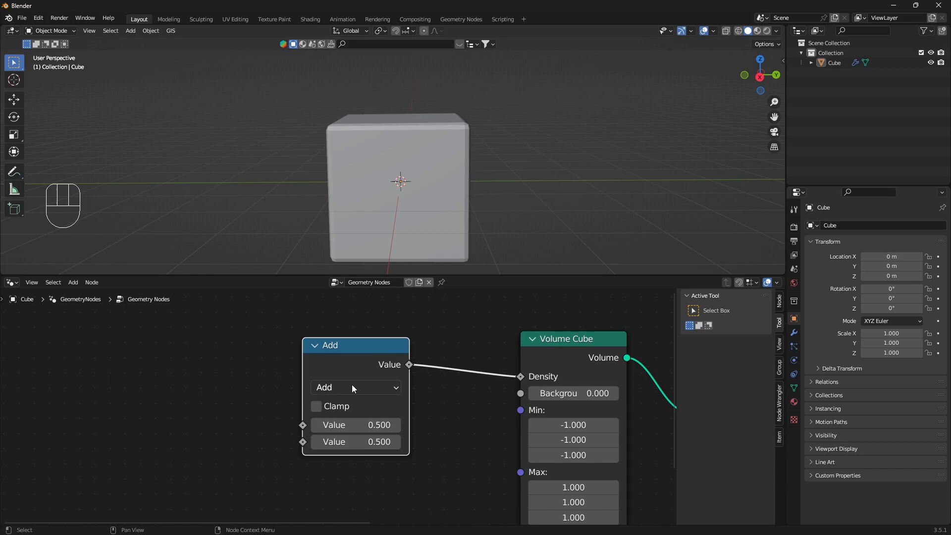
{"action": "left_click_drag", "start_coordinate": [396, 393], "coordinate": [346, 217]}
{"action": "left_click_drag", "start_coordinate": [372, 404], "coordinate": [490, 410]}
{"action": "key", "text": "shift+a"}
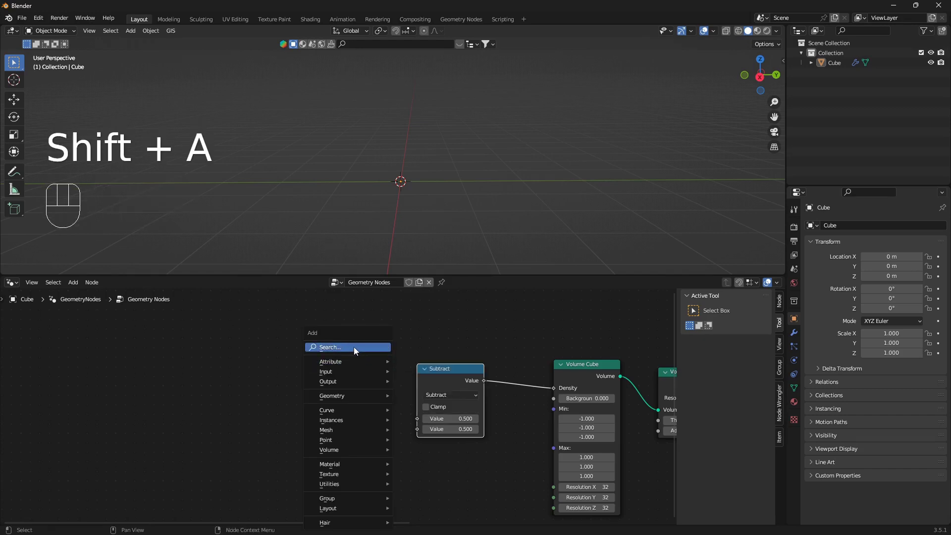
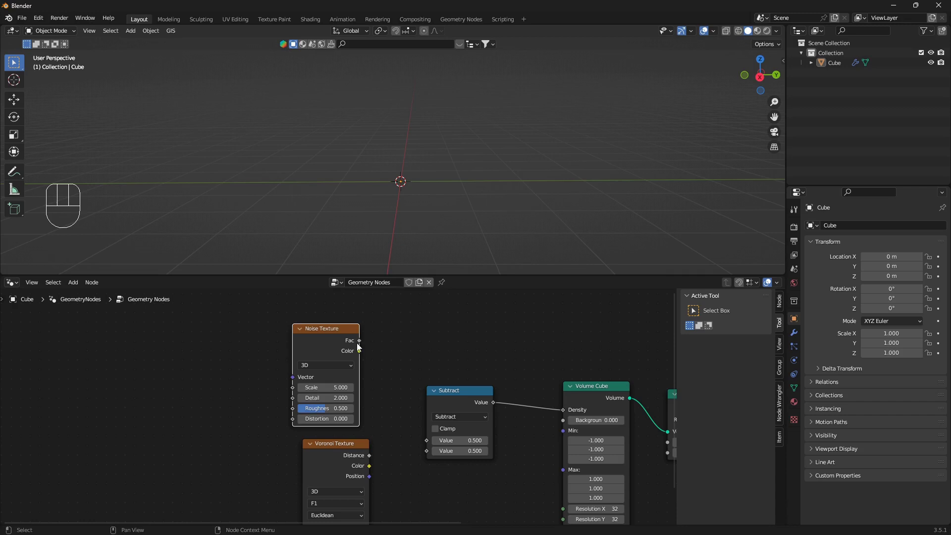
- Add a Voronoi Texture and link two of its outputs into both Subtract value inputs
{"action": "left_click", "coordinate": [361, 343]}
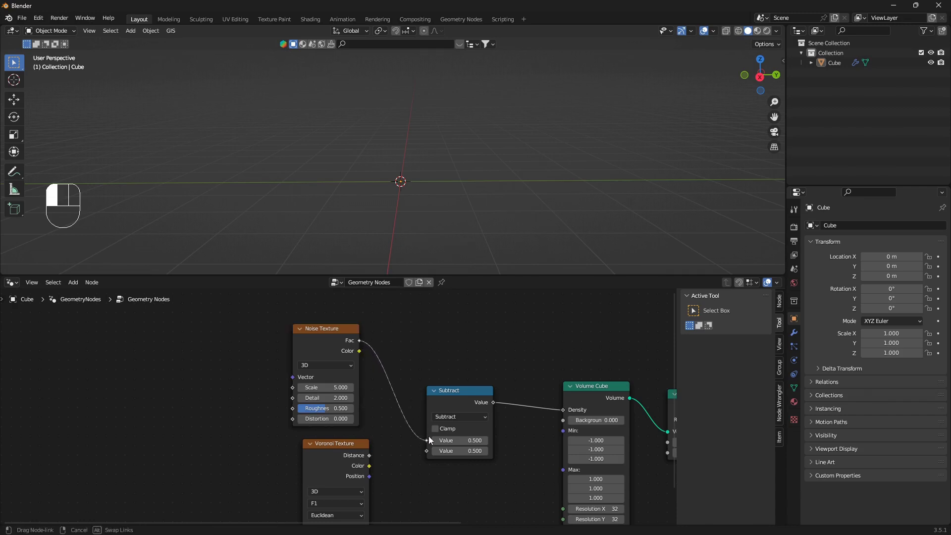
{"action": "left_click_drag", "start_coordinate": [431, 439], "coordinate": [344, 449]}
{"action": "left_click", "coordinate": [344, 451]}
{"action": "left_click_drag", "start_coordinate": [361, 460], "coordinate": [434, 458]}
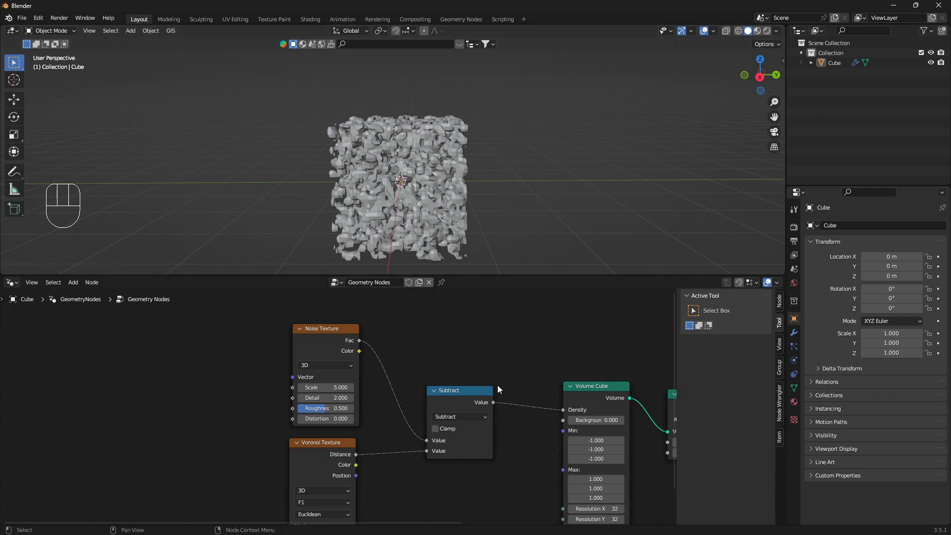
{"action": "middle_click", "coordinate": [464, 150]}
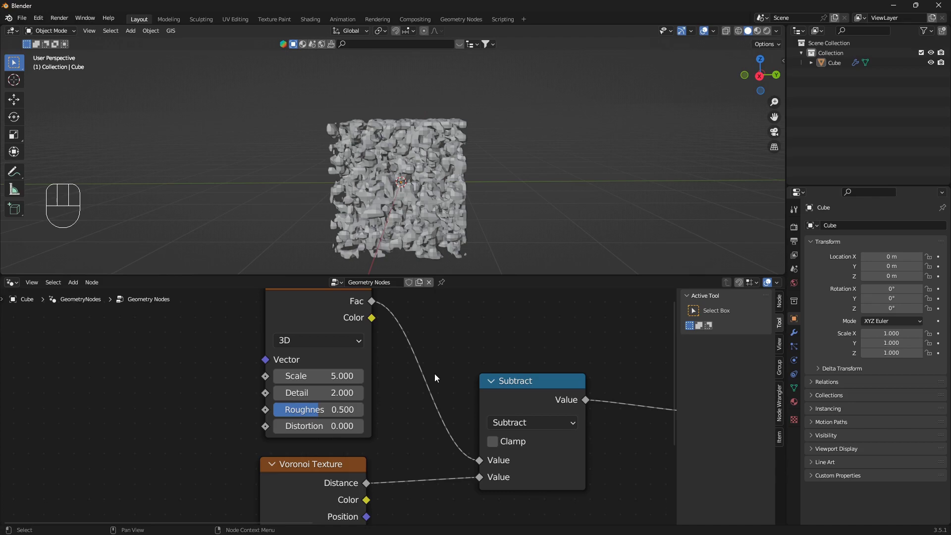
{"action": "left_click_drag", "start_coordinate": [446, 202], "coordinate": [451, 201]}
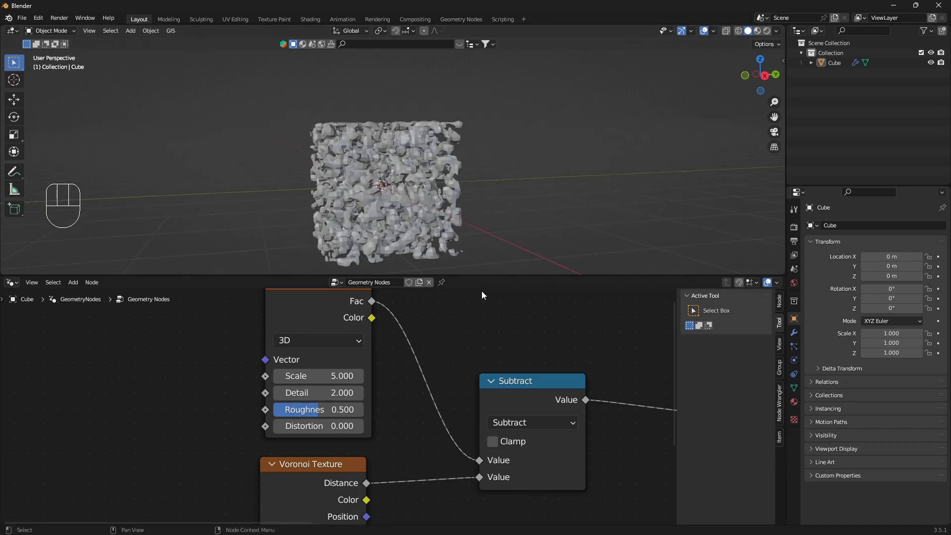
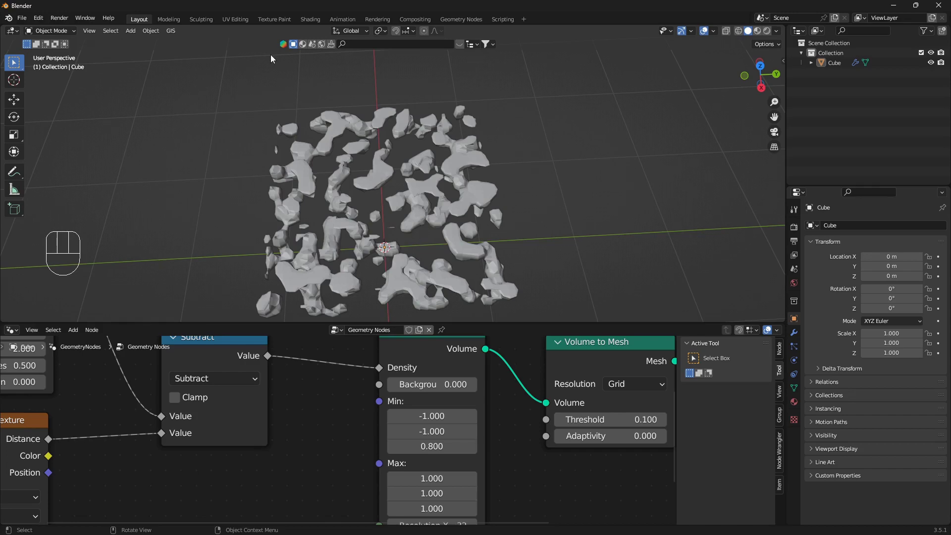
- Orbit the view to look across the flattened layer of ice pieces
{"action": "left_click_drag", "start_coordinate": [395, 245], "coordinate": [381, 208]}
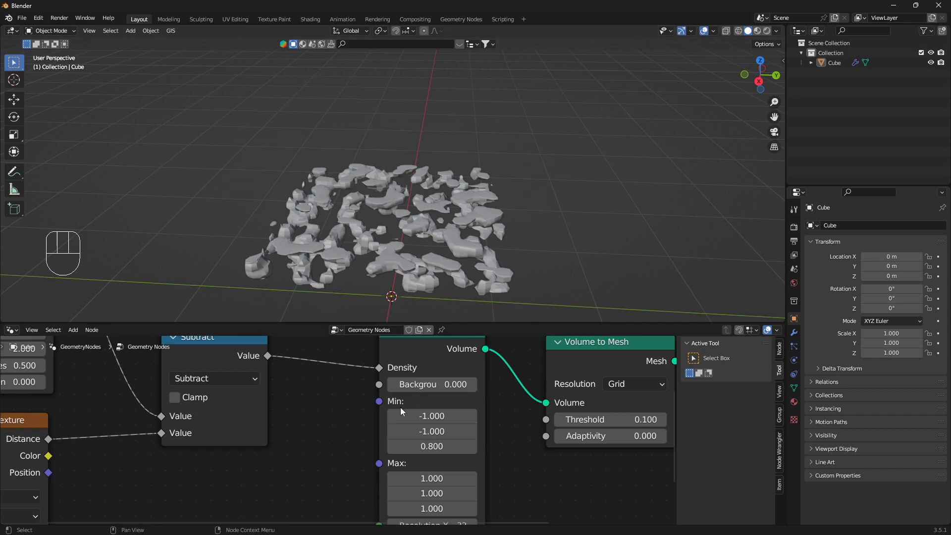
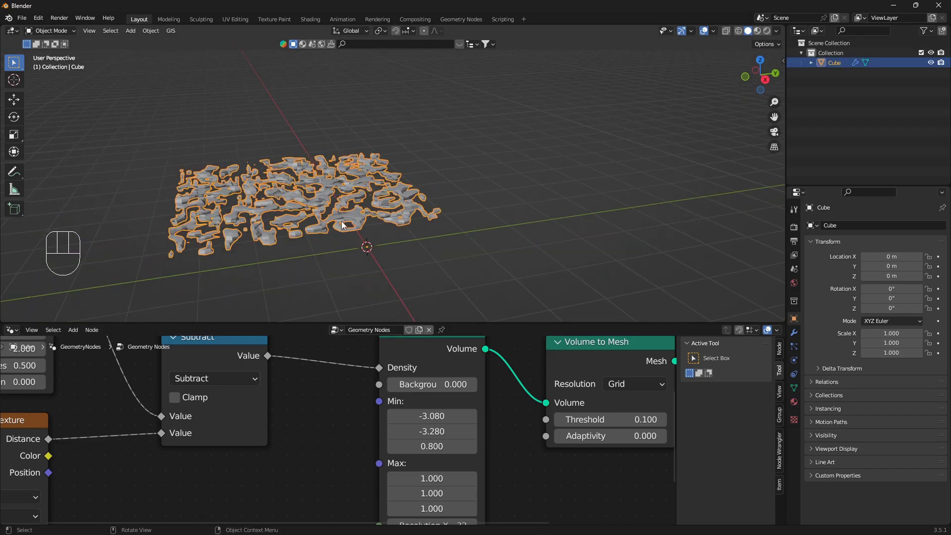
- From top view, move the ice object to about X 1 m, Y 1.32 m
{"action": "key", "text": "KP_7"}
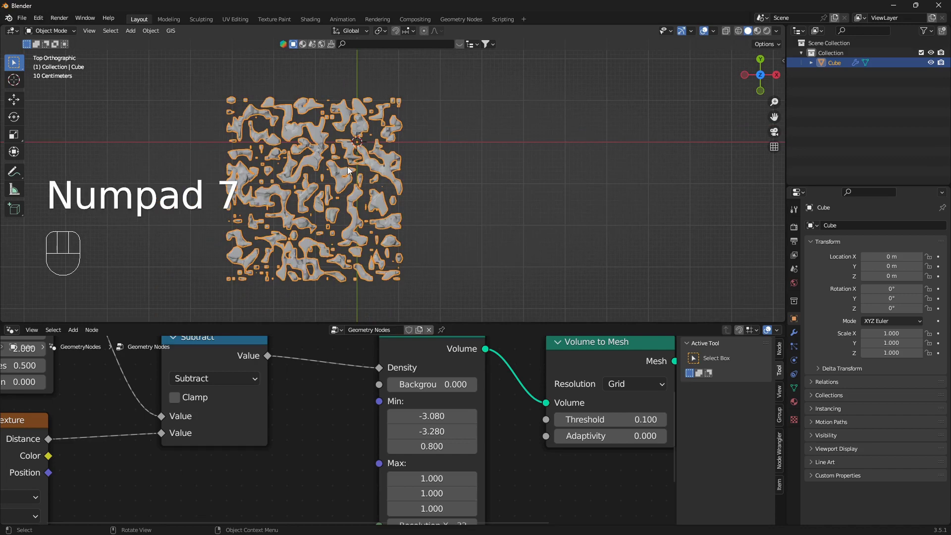
{"action": "left_click_drag", "start_coordinate": [349, 179], "coordinate": [355, 199]}
{"action": "key", "text": "g"}
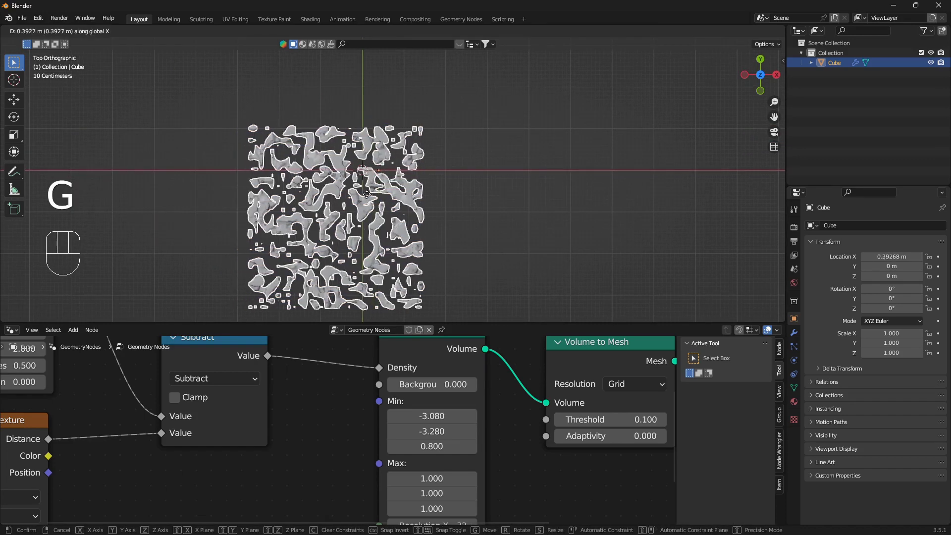
{"action": "key", "text": "g"}
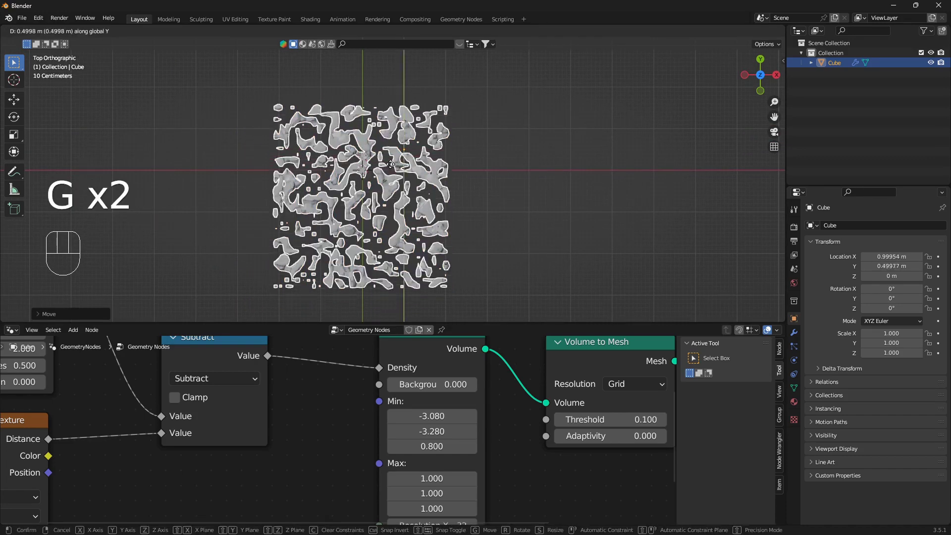
{"action": "left_click_drag", "start_coordinate": [376, 161], "coordinate": [278, 74]}
{"action": "key", "text": "alt+a"}
- Orbit back into a perspective view across the ice layer
{"action": "left_click_drag", "start_coordinate": [362, 217], "coordinate": [396, 217]}
{"action": "left_click_drag", "start_coordinate": [375, 205], "coordinate": [367, 189]}
{"action": "left_click_drag", "start_coordinate": [387, 212], "coordinate": [404, 202]}
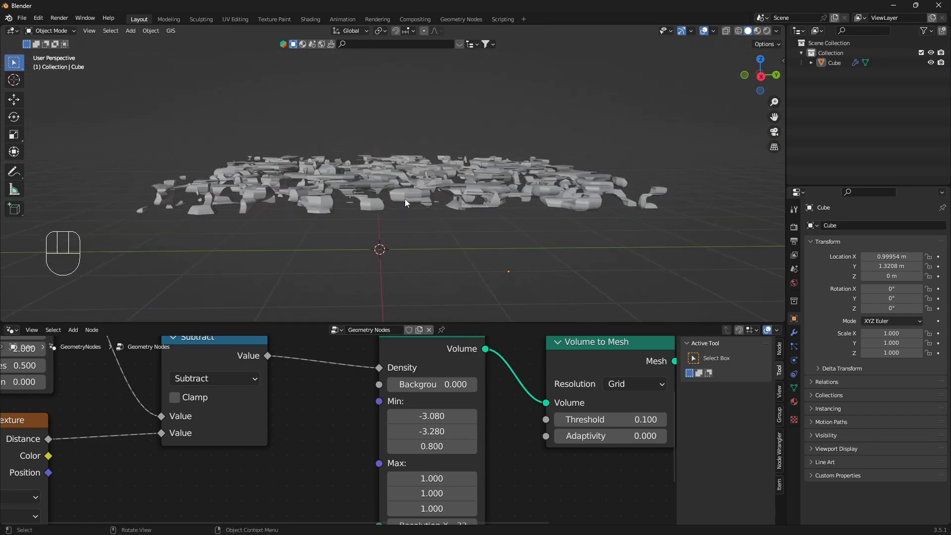
- Add a plane, scale it to 4.381 and raise it to Z 0.94 m among the ice
{"action": "key", "text": "shift+a"}
{"action": "key", "text": "s"}
{"action": "key", "text": "g"}
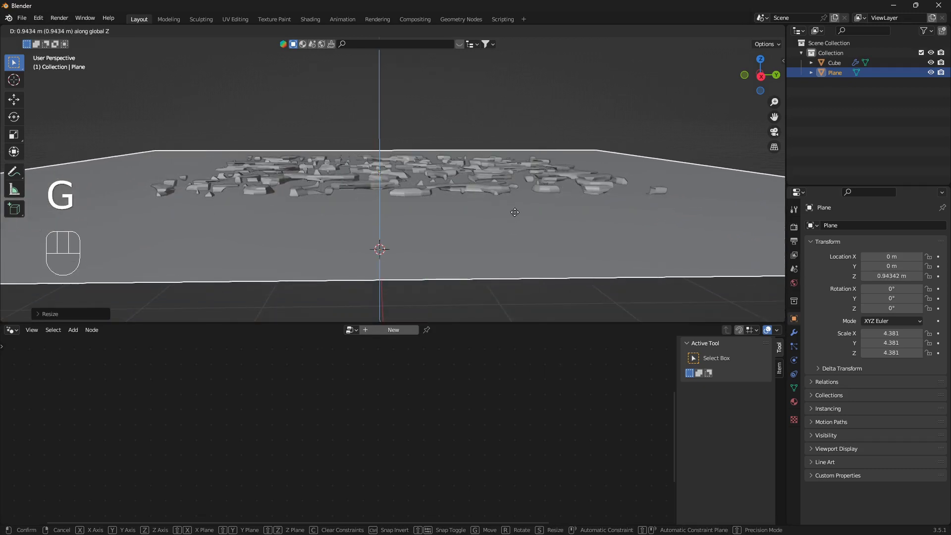
{"action": "left_click_drag", "start_coordinate": [471, 197], "coordinate": [467, 213]}
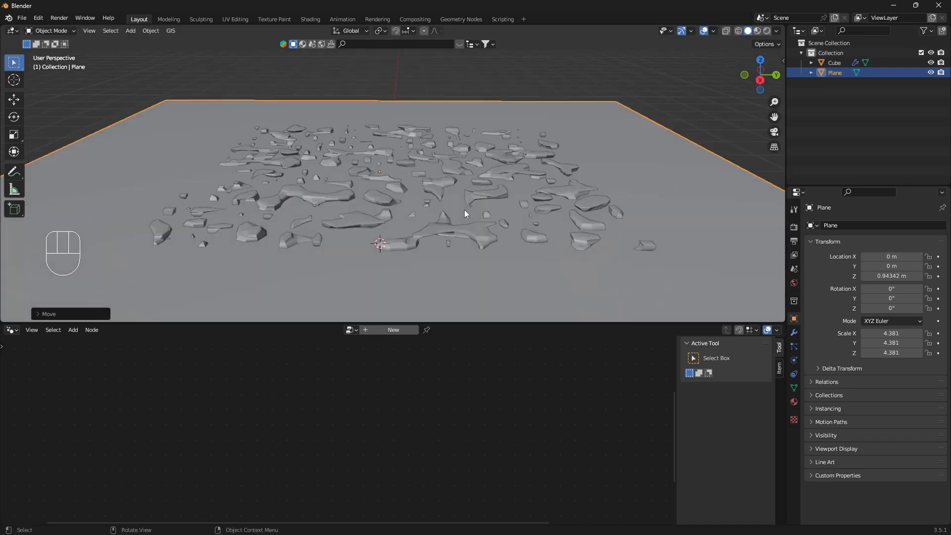
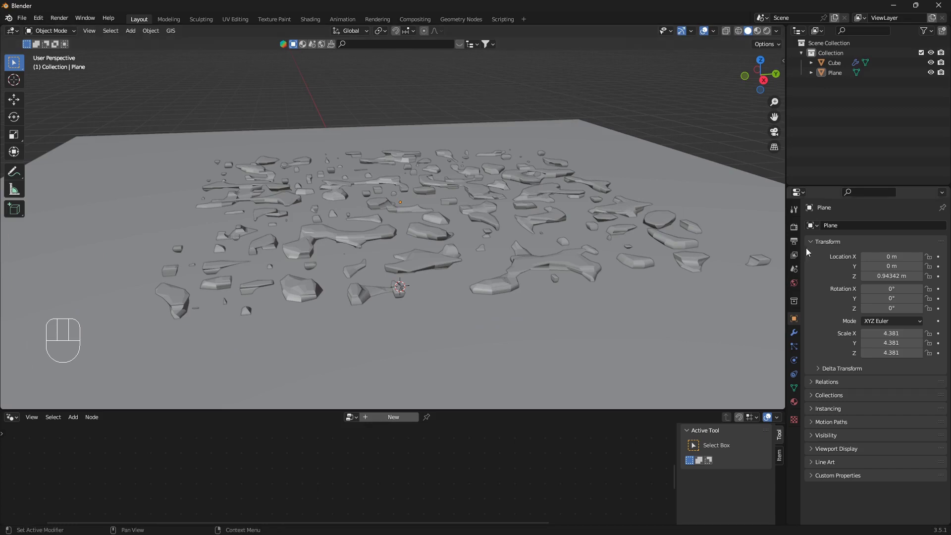
- Enable Ambient Occlusion, Bloom and Screen Space Reflections in the Eevee render settings
{"action": "left_click", "coordinate": [799, 233]}
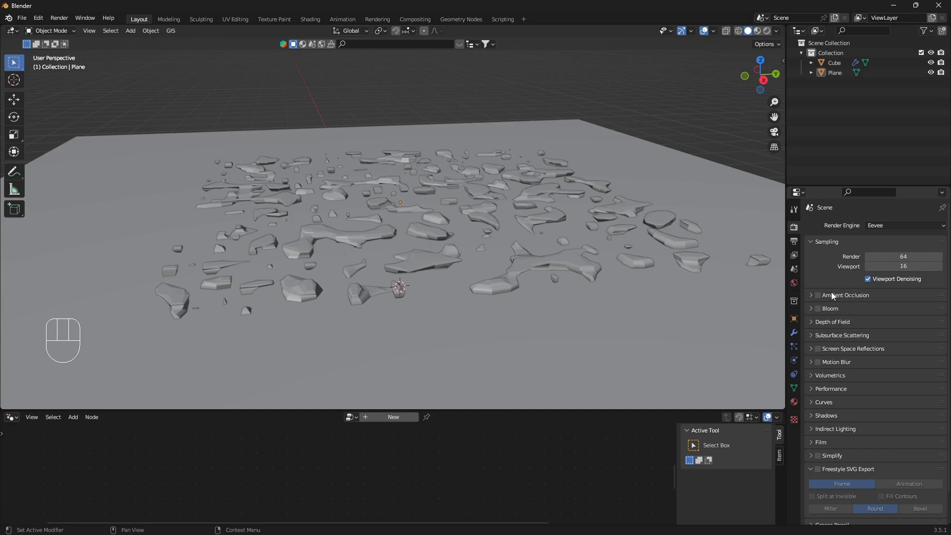
{"action": "left_click", "coordinate": [821, 301]}
- Set the World background colour to a Nishita Sky Texture
{"action": "left_click", "coordinate": [824, 314]}
{"action": "left_click", "coordinate": [822, 356]}
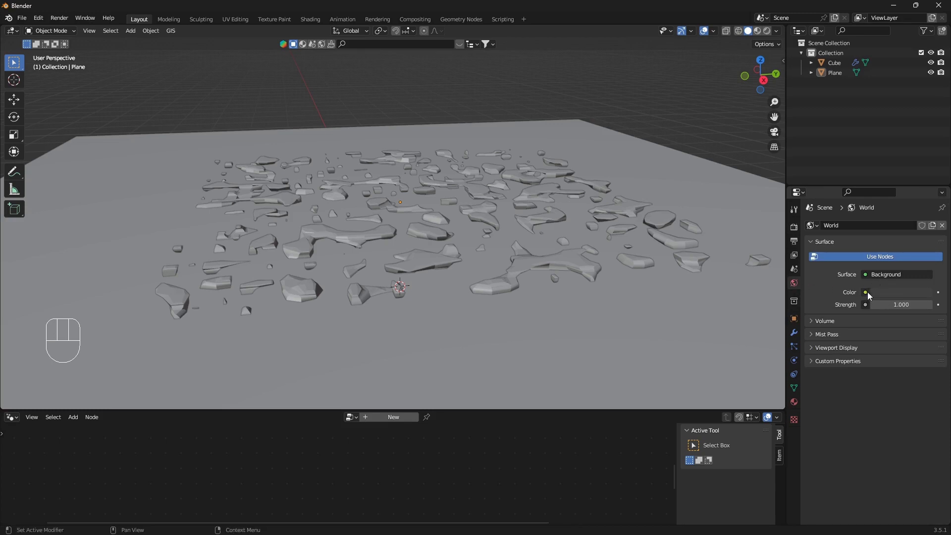
{"action": "left_click_drag", "start_coordinate": [871, 300], "coordinate": [667, 409]}
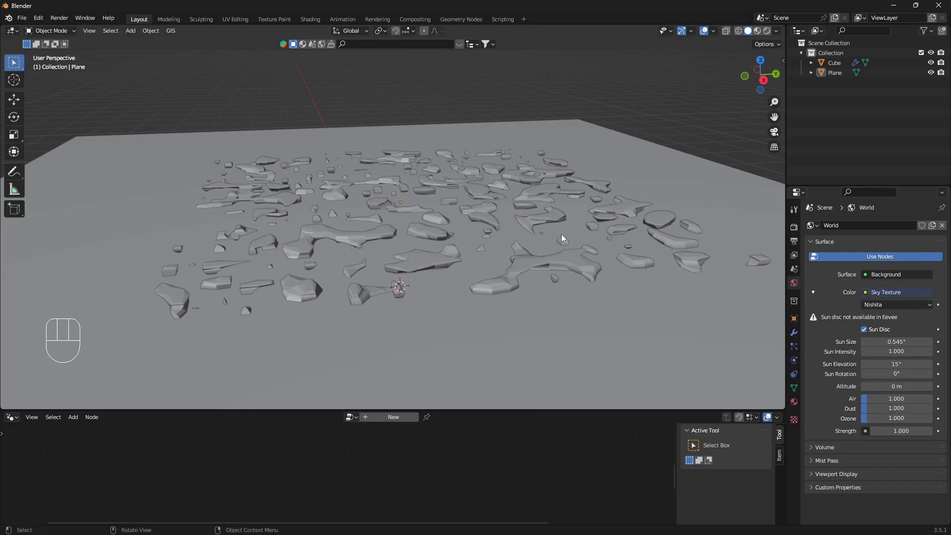
{"action": "middle_click", "coordinate": [565, 240]}
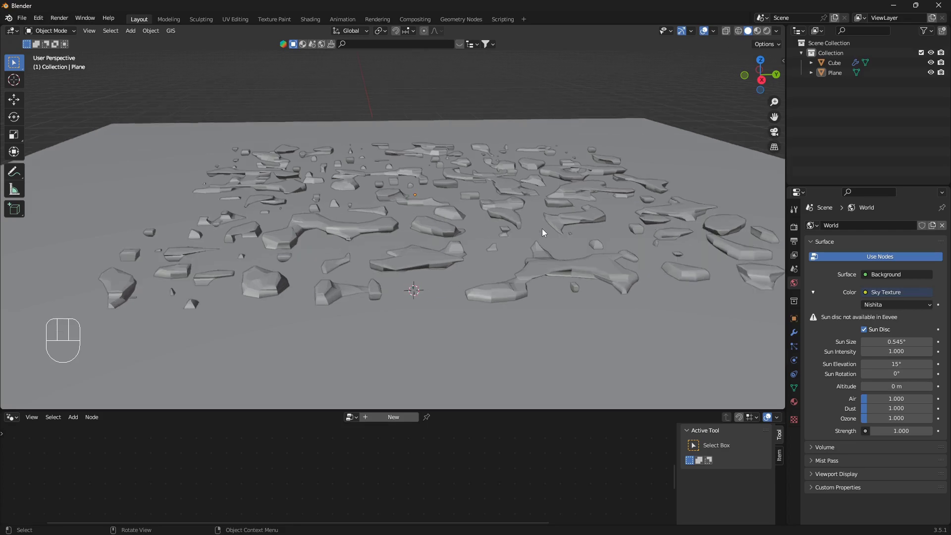
{"action": "left_click_drag", "start_coordinate": [547, 245], "coordinate": [529, 266]}
{"action": "left_click_drag", "start_coordinate": [516, 263], "coordinate": [515, 260]}
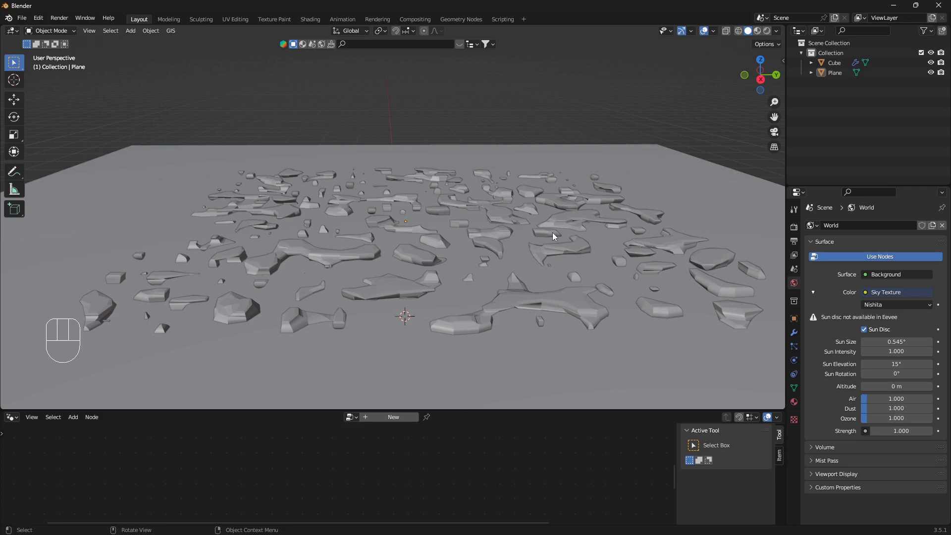
{"action": "left_click_drag", "start_coordinate": [580, 244], "coordinate": [579, 240]}
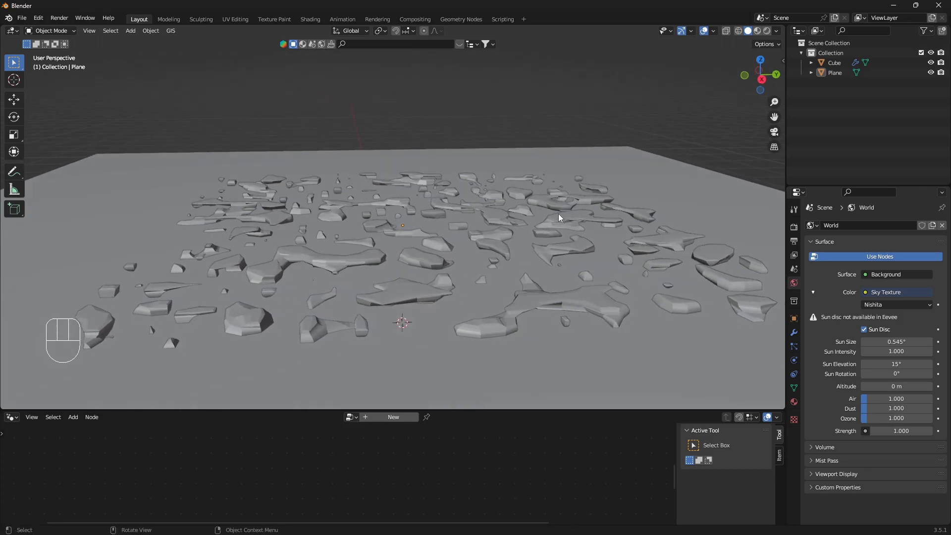
{"action": "left_click_drag", "start_coordinate": [560, 226], "coordinate": [553, 235]}
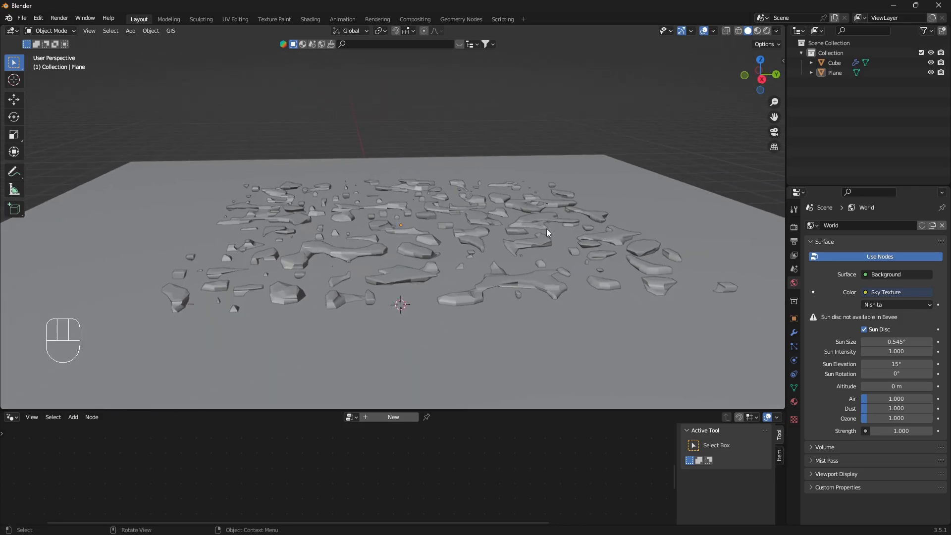
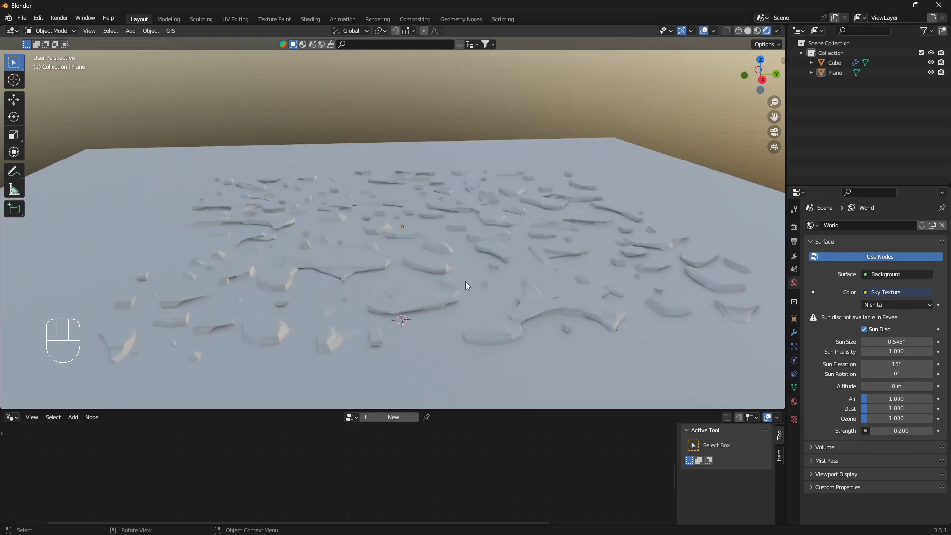
{"action": "left_click_drag", "start_coordinate": [477, 284], "coordinate": [572, 256]}
{"action": "left_click_drag", "start_coordinate": [517, 260], "coordinate": [612, 265]}
{"action": "left_click_drag", "start_coordinate": [491, 285], "coordinate": [452, 293]}
{"action": "left_click_drag", "start_coordinate": [452, 291], "coordinate": [474, 255]}
{"action": "left_click_drag", "start_coordinate": [476, 263], "coordinate": [476, 231]}
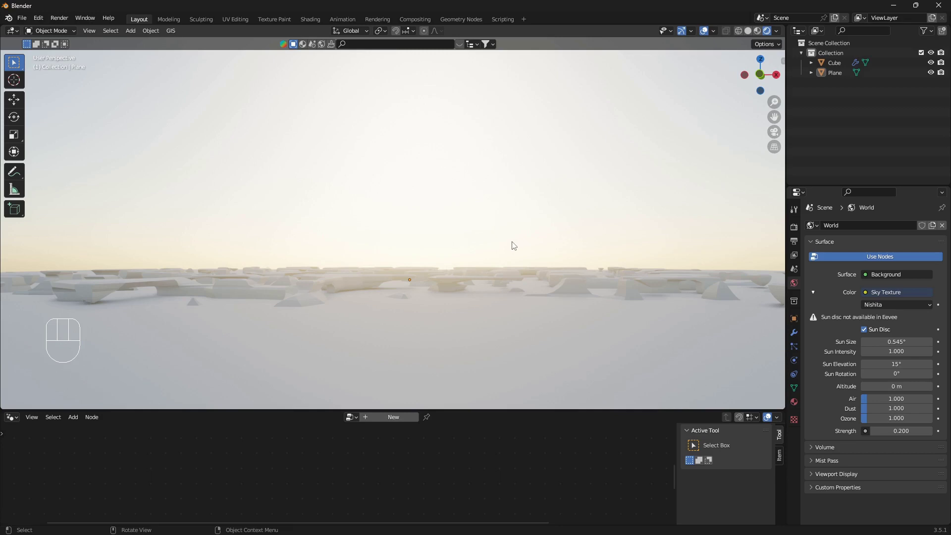
{"action": "left_click_drag", "start_coordinate": [481, 234], "coordinate": [483, 234]}
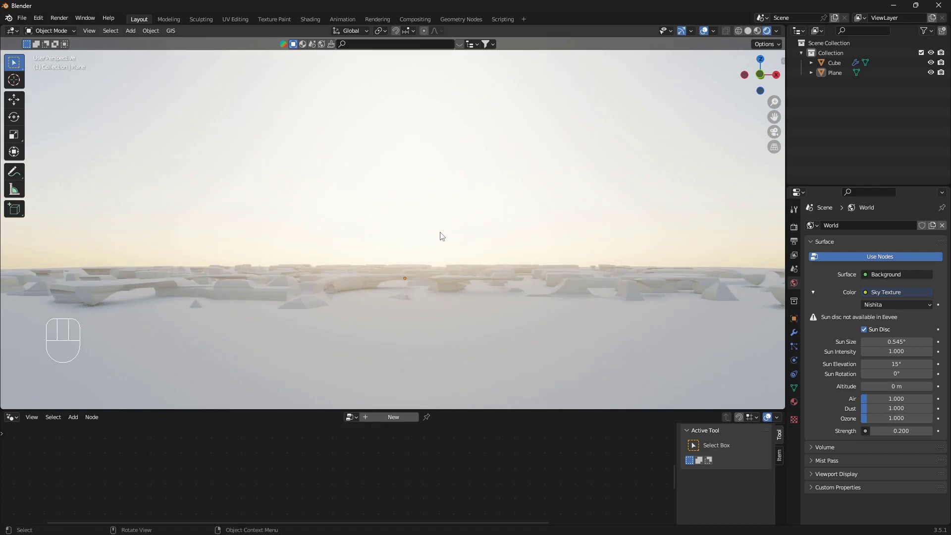
{"action": "left_click_drag", "start_coordinate": [529, 233], "coordinate": [427, 233]}
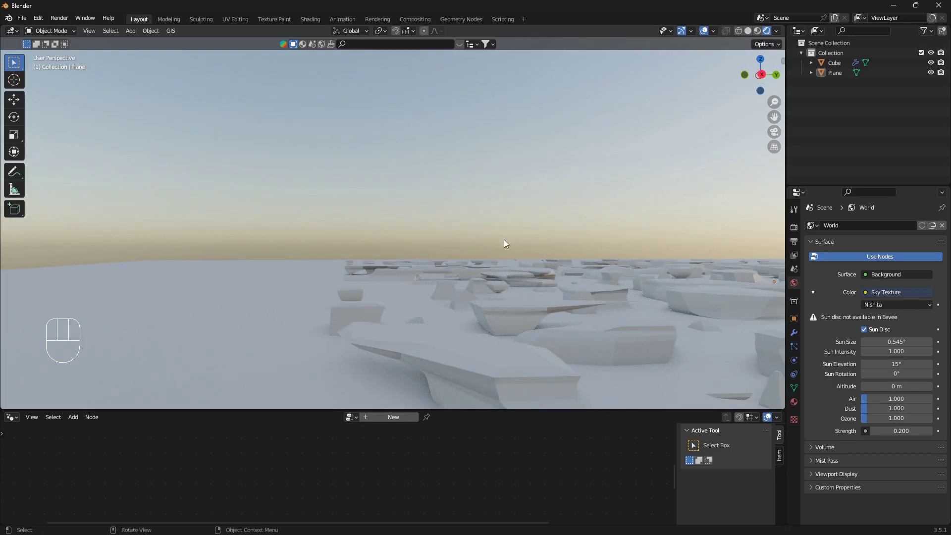
{"action": "left_click_drag", "start_coordinate": [577, 250], "coordinate": [433, 236]}
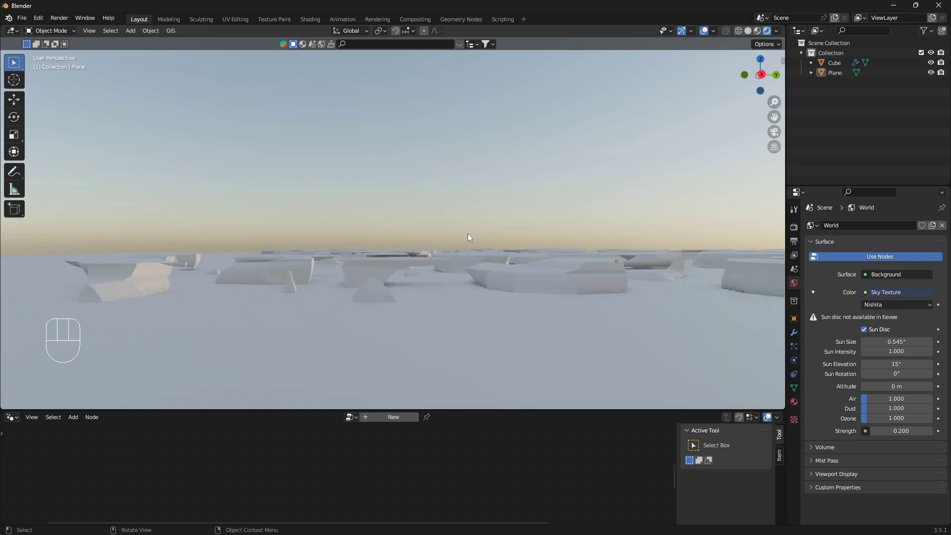
{"action": "left_click_drag", "start_coordinate": [478, 232], "coordinate": [361, 266]}
{"action": "left_click_drag", "start_coordinate": [390, 268], "coordinate": [413, 268]}
{"action": "left_click_drag", "start_coordinate": [450, 270], "coordinate": [360, 272]}
{"action": "middle_click", "coordinate": [412, 267]}
{"action": "middle_click", "coordinate": [374, 266]}
{"action": "left_click_drag", "start_coordinate": [355, 276], "coordinate": [448, 276]}
{"action": "left_click_drag", "start_coordinate": [424, 271], "coordinate": [529, 286]}
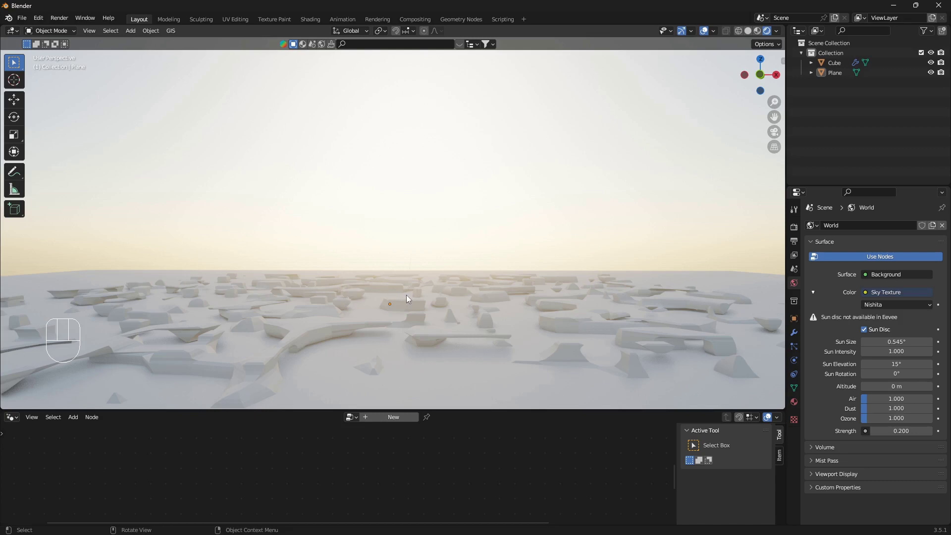
- Raise the sky texture's ozone to 10 with dust 0.139 and air 1.0 for a clear blue horizon
{"action": "left_click_drag", "start_coordinate": [424, 286], "coordinate": [465, 277]}
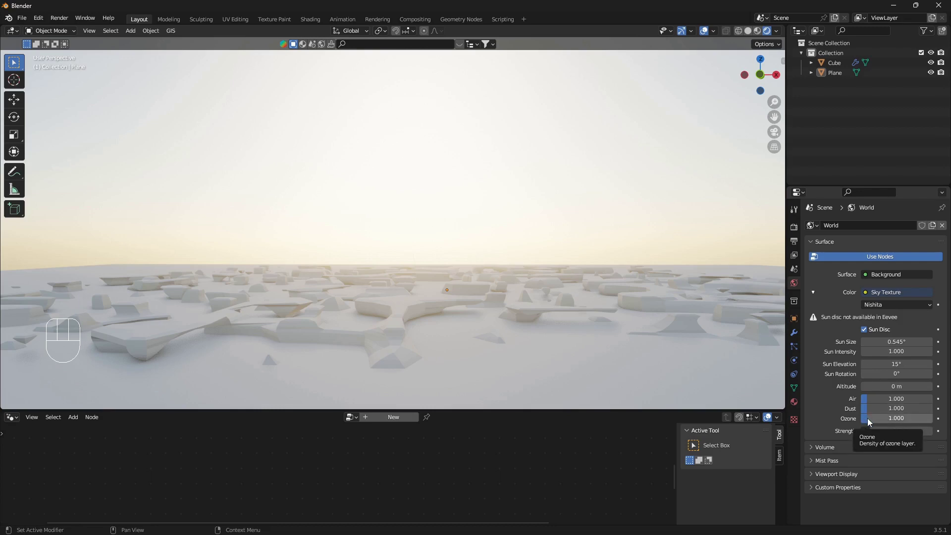
{"action": "left_click_drag", "start_coordinate": [871, 421], "coordinate": [935, 420]}
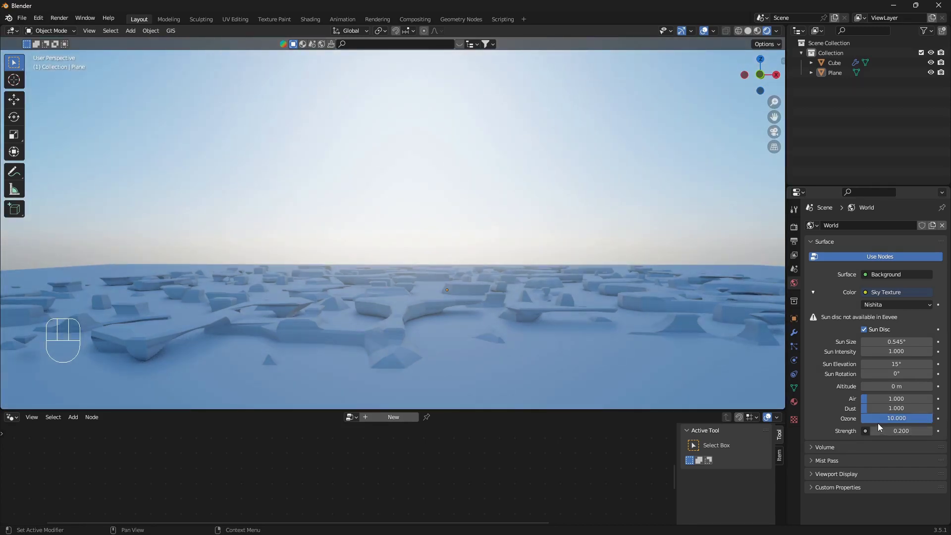
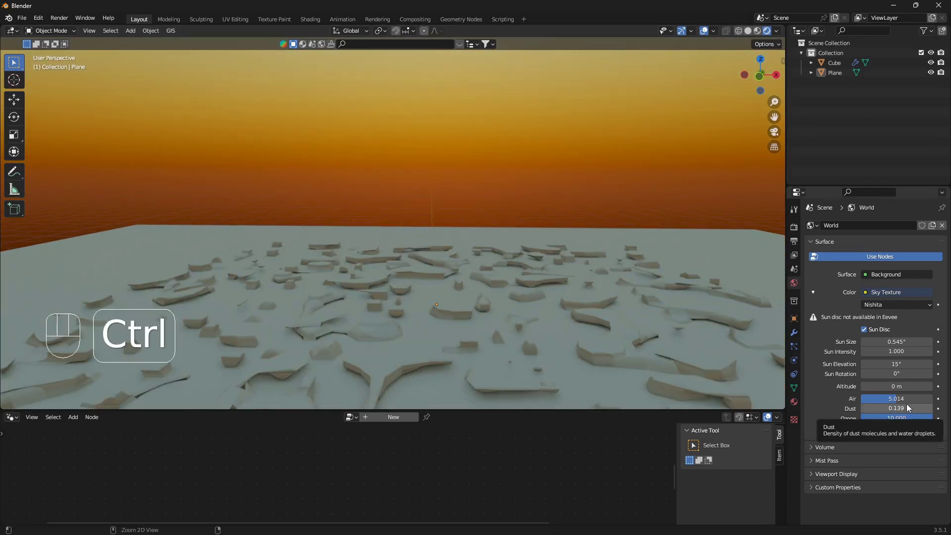
{"action": "key", "text": "ctrl+z"}
{"action": "left_click_drag", "start_coordinate": [510, 321], "coordinate": [511, 306]}
{"action": "middle_click", "coordinate": [488, 310]}
{"action": "left_click_drag", "start_coordinate": [489, 302], "coordinate": [502, 264]}
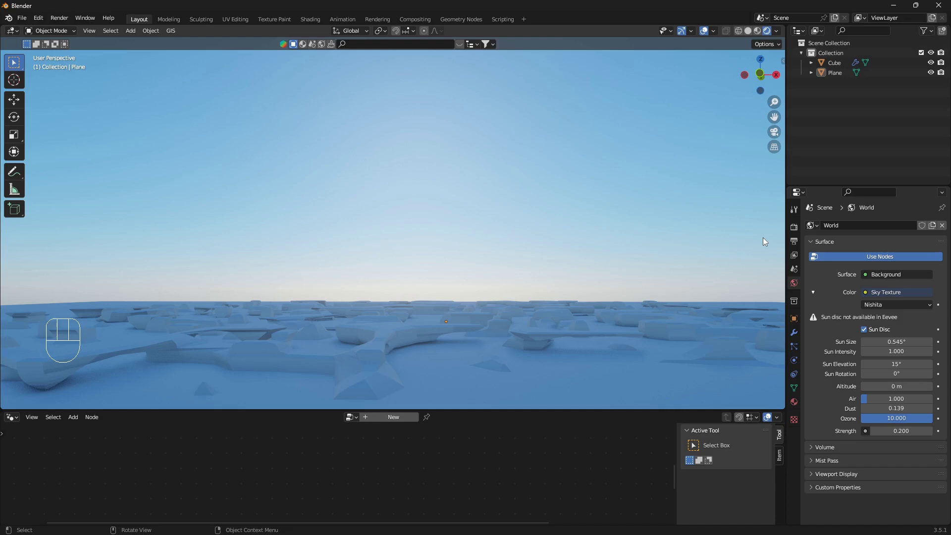
- Search BlenderKit materials for 'ice' in the side panel, returning 163 results
{"action": "key", "text": "n"}
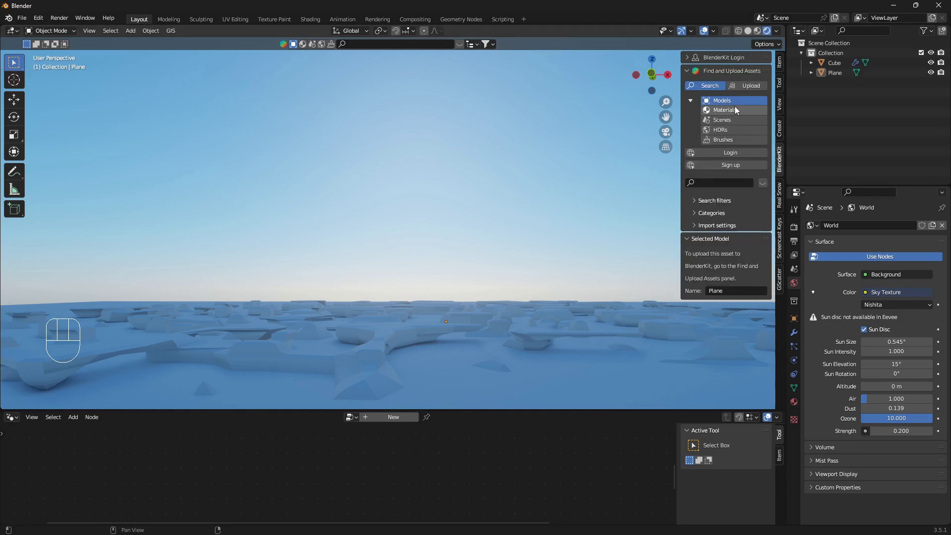
{"action": "left_click", "coordinate": [732, 118]}
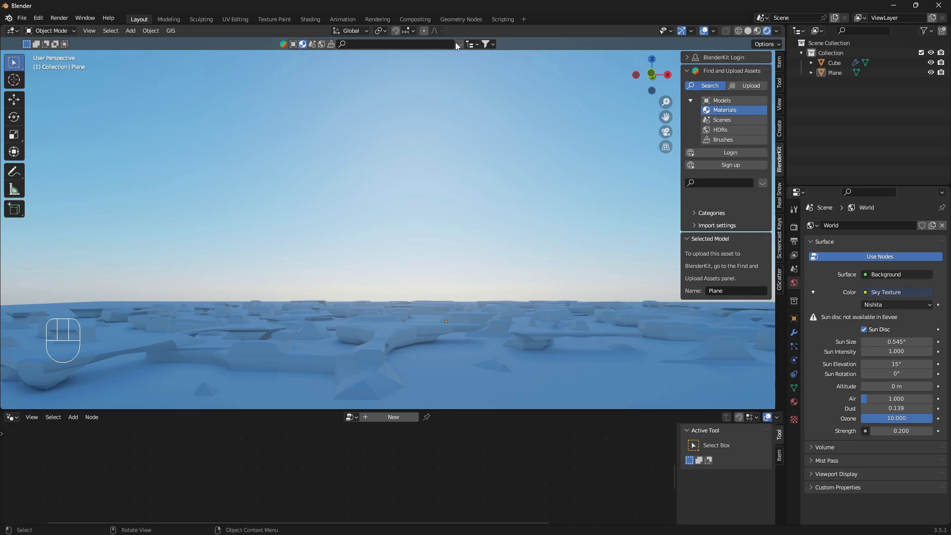
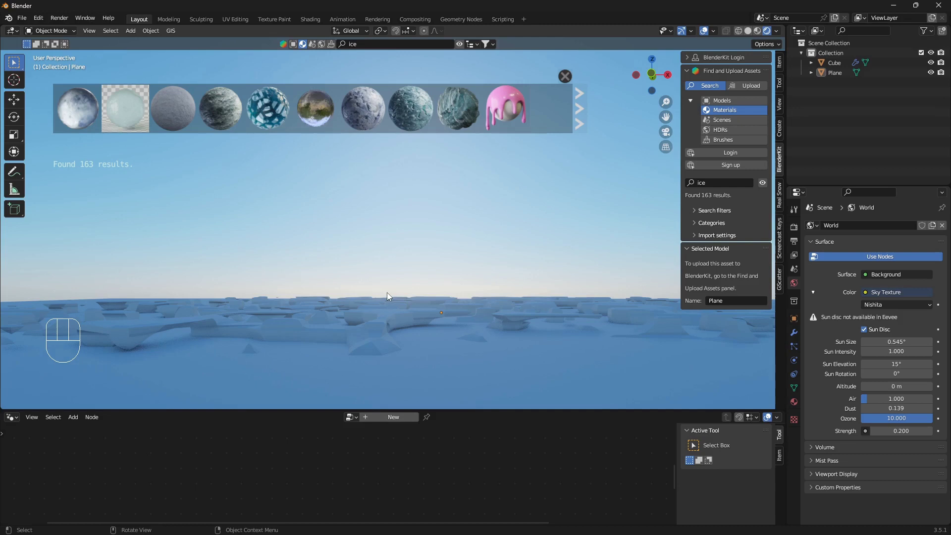
{"action": "middle_click", "coordinate": [407, 304]}
{"action": "middle_click", "coordinate": [414, 314]}
{"action": "left_click_drag", "start_coordinate": [452, 326], "coordinate": [421, 290]}
{"action": "left_click_drag", "start_coordinate": [468, 326], "coordinate": [451, 309]}
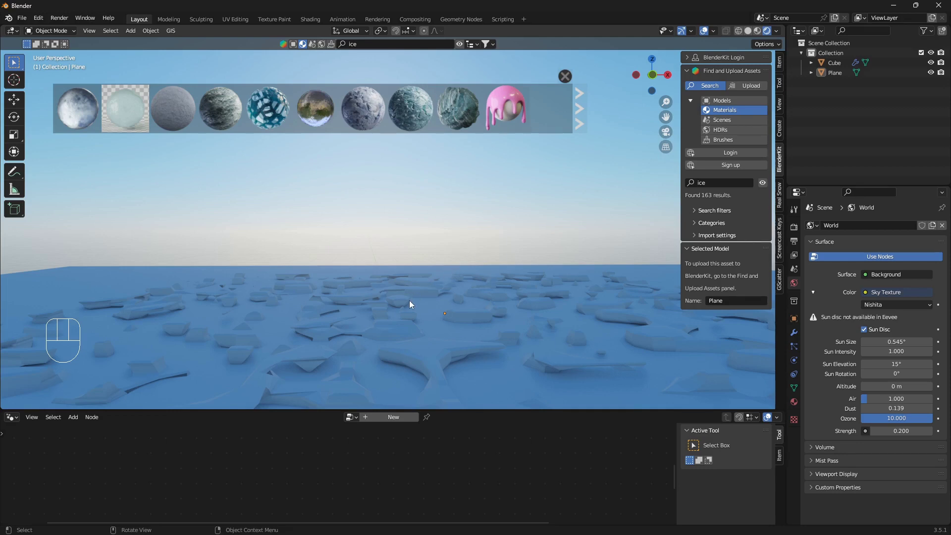
- Add a new plane, Plane.001, at the 3D cursor among the floes, then move and enlarge it
{"action": "right_click", "coordinate": [398, 311]}
{"action": "key", "text": "shift+a"}
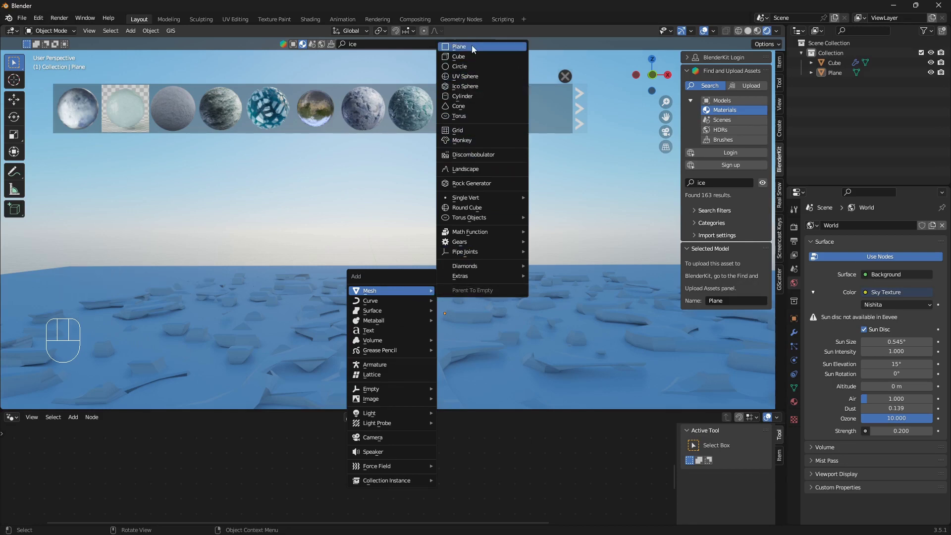
{"action": "key", "text": "g"}
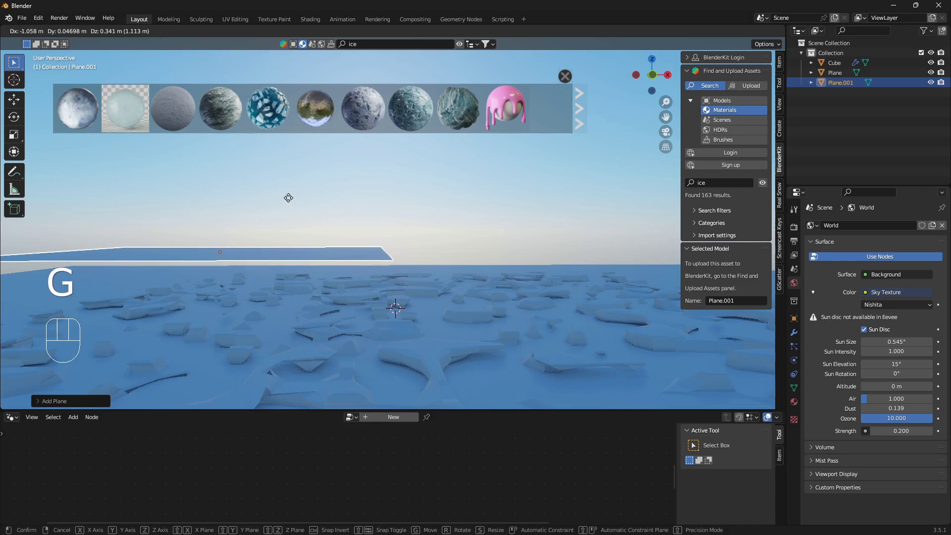
{"action": "key", "text": "r"}
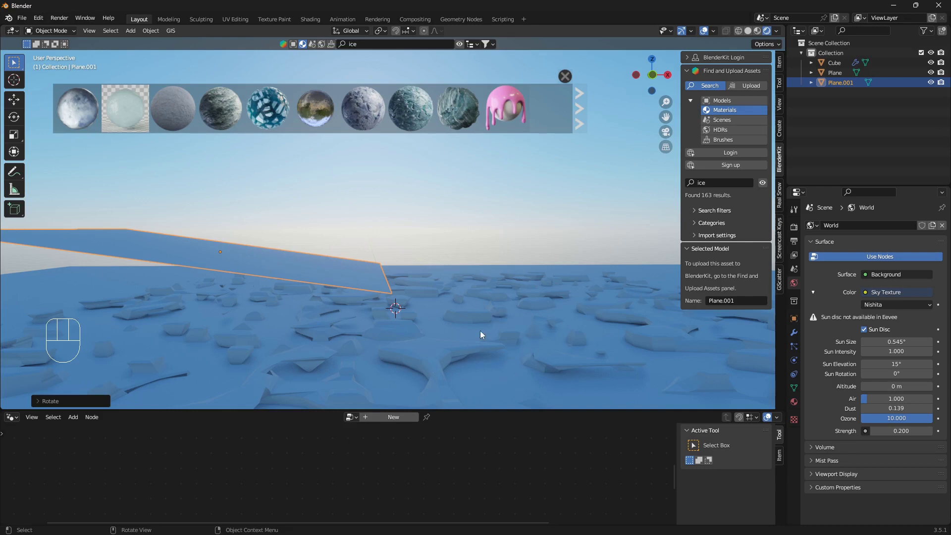
- Orbit to view the floes from a lower angle toward the horizon
{"action": "left_click_drag", "start_coordinate": [471, 321], "coordinate": [462, 309]}
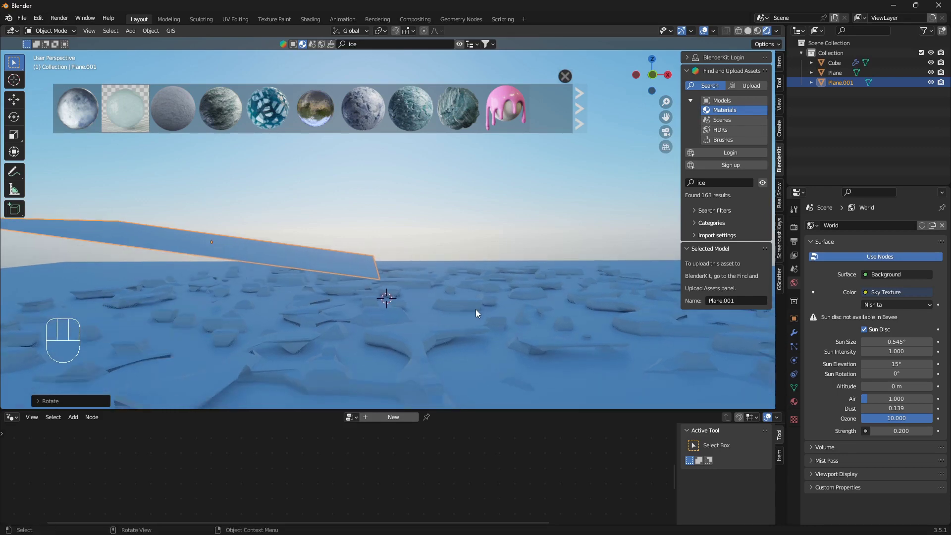
{"action": "middle_click", "coordinate": [408, 306]}
{"action": "left_click_drag", "start_coordinate": [440, 315], "coordinate": [437, 312]}
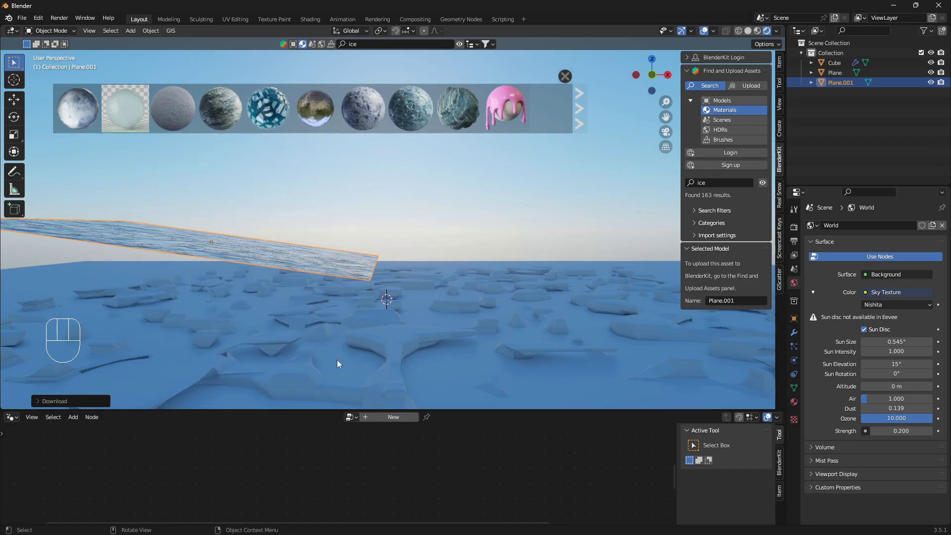
{"action": "left_click_drag", "start_coordinate": [310, 331], "coordinate": [305, 334]}
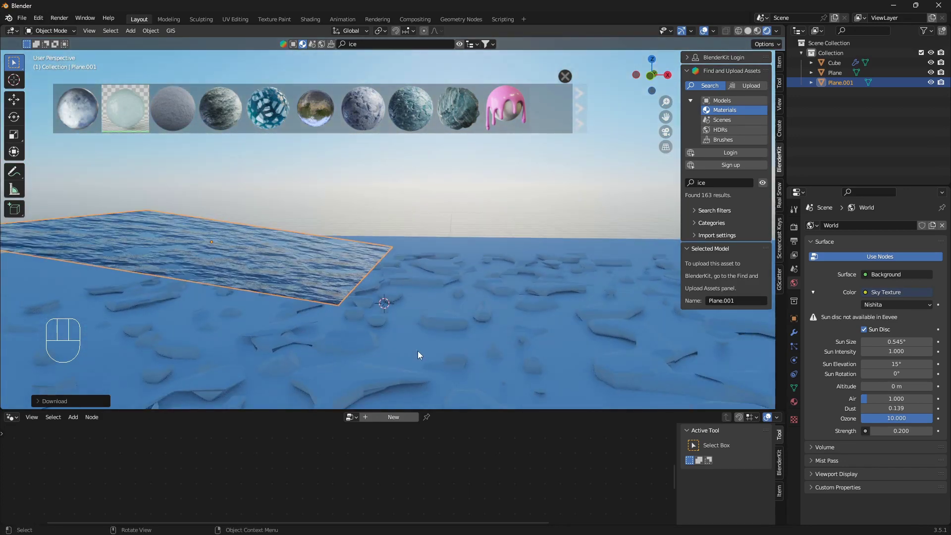
- Assign the Ice shader to the floe object through a Set Material node in its node tree
{"action": "left_click", "coordinate": [447, 320]}
{"action": "left_click_drag", "start_coordinate": [481, 317], "coordinate": [488, 304]}
{"action": "left_click_drag", "start_coordinate": [485, 304], "coordinate": [468, 304]}
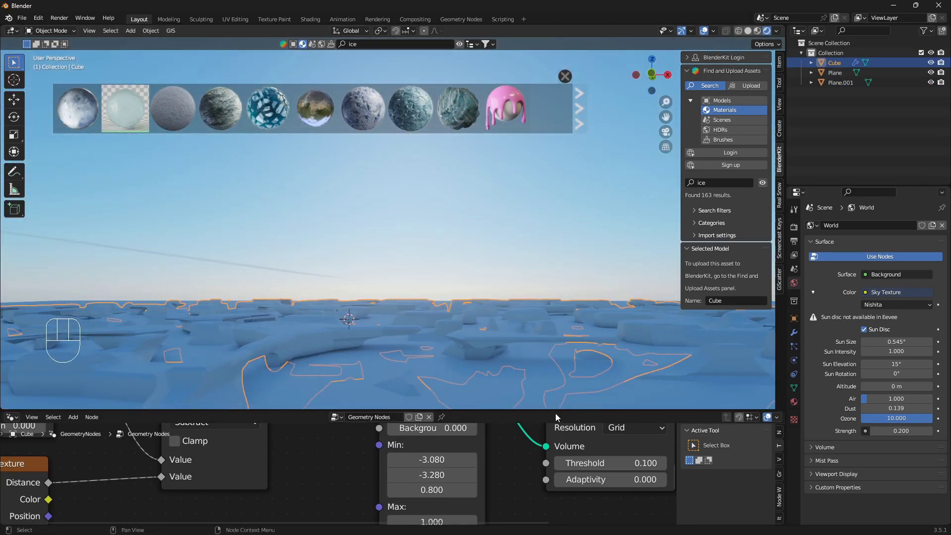
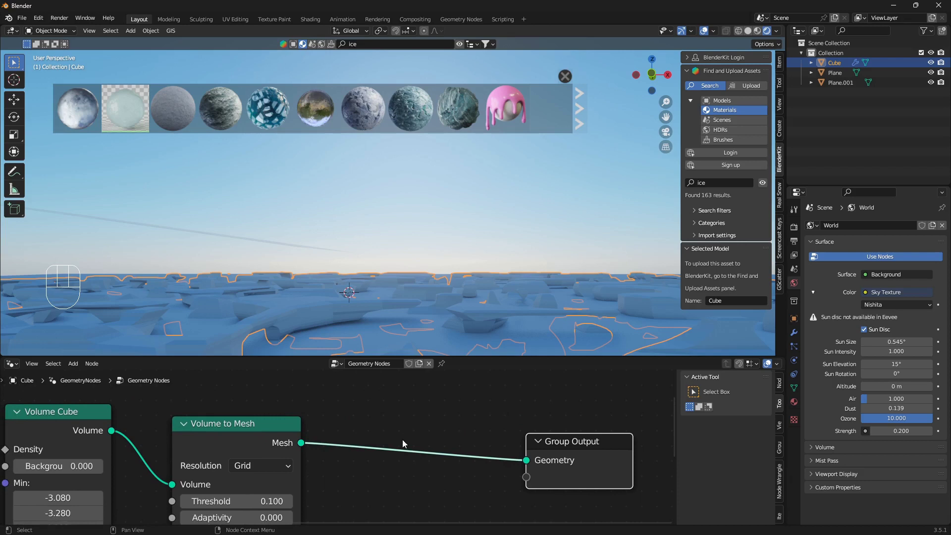
{"action": "left_click", "coordinate": [262, 428]}
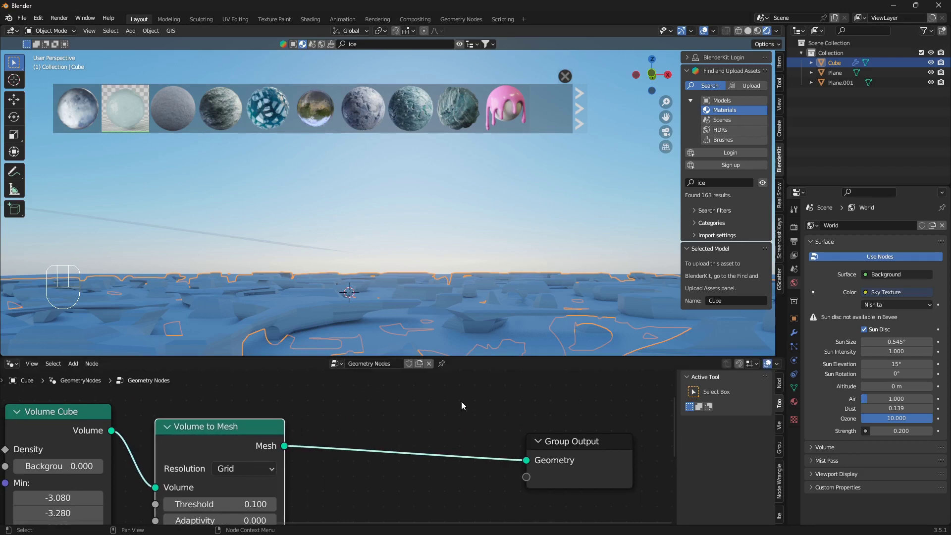
{"action": "key", "text": "shift+a"}
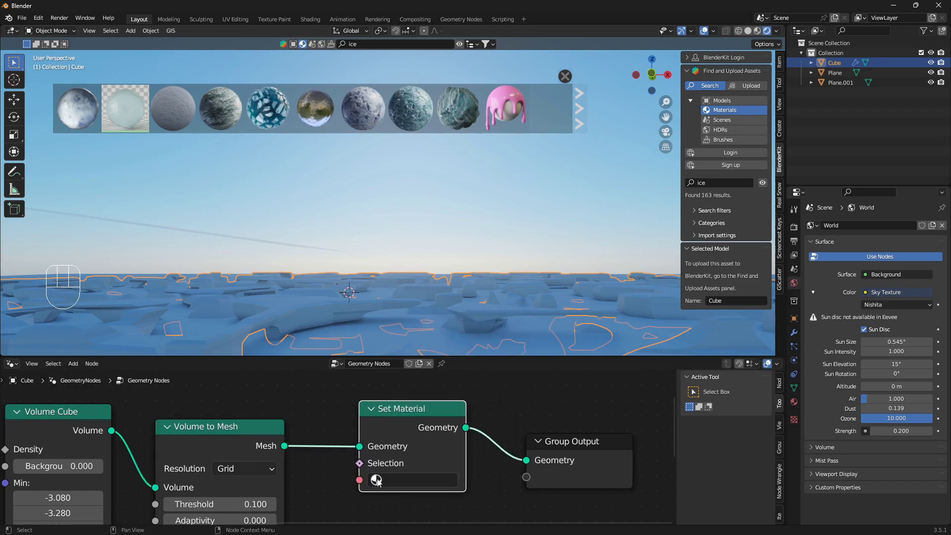
{"action": "left_click_drag", "start_coordinate": [379, 483], "coordinate": [415, 320]}
{"action": "left_click_drag", "start_coordinate": [395, 277], "coordinate": [402, 291]}
- Delete the extra Plane.001, leaving the ice cube and one plane
{"action": "left_click", "coordinate": [205, 206]}
{"action": "key", "text": "x"}
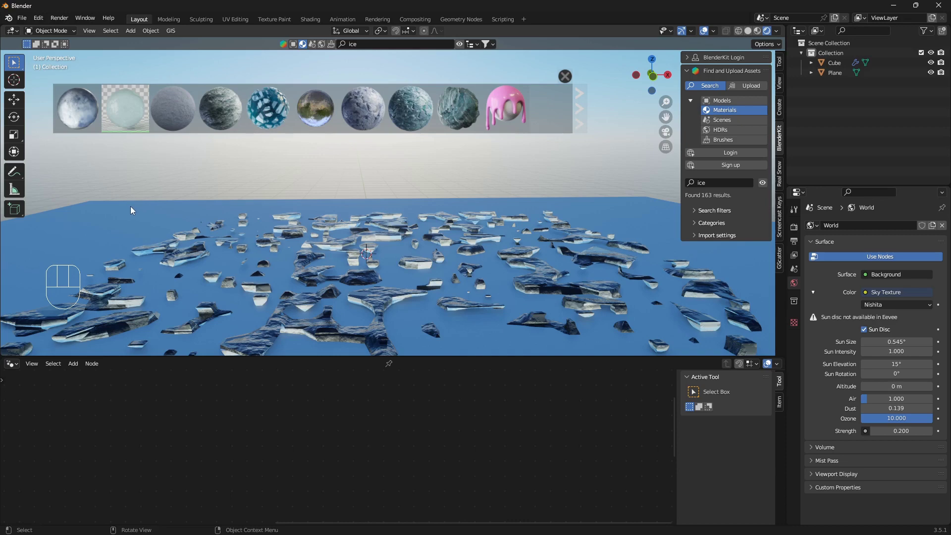
- Apply a BlenderKit water material from the 208-result search to the plane
{"action": "left_click", "coordinate": [138, 215]}
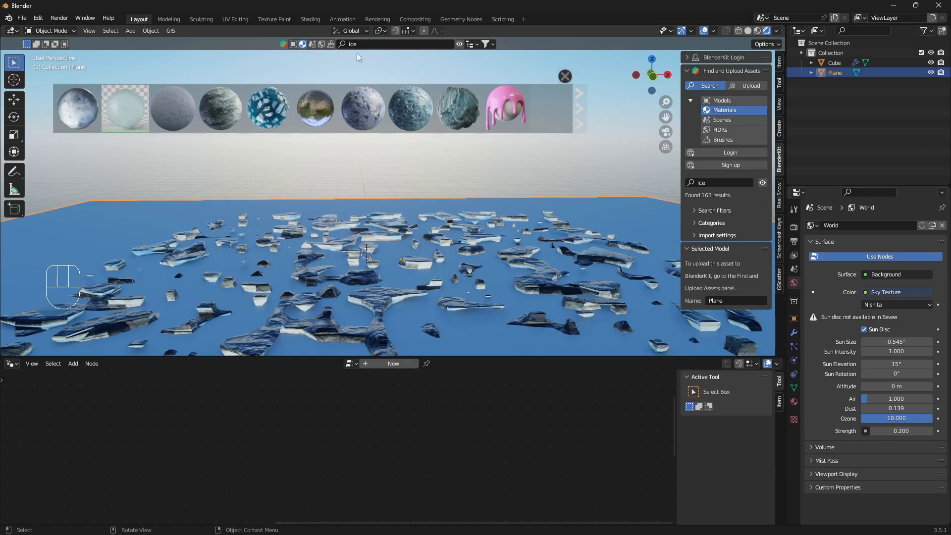
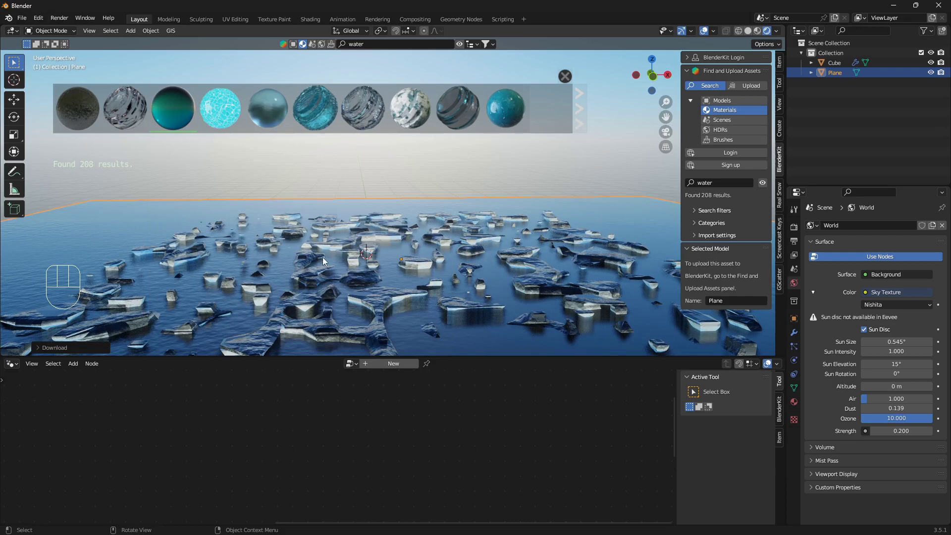
{"action": "middle_click", "coordinate": [281, 264]}
{"action": "left_click_drag", "start_coordinate": [356, 272], "coordinate": [316, 257]}
{"action": "middle_click", "coordinate": [381, 292]}
{"action": "left_click_drag", "start_coordinate": [385, 290], "coordinate": [384, 296]}
{"action": "left_click_drag", "start_coordinate": [400, 294], "coordinate": [384, 295]}
{"action": "middle_click", "coordinate": [380, 296]}
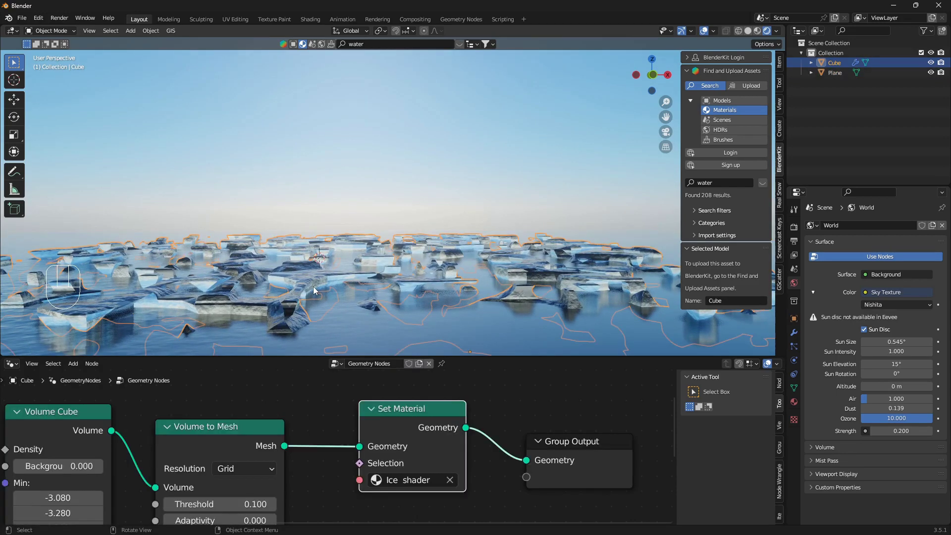
- Inspect the reflective blue water around the floes and deselect everything for a clean view
{"action": "left_click_drag", "start_coordinate": [305, 462], "coordinate": [243, 433]}
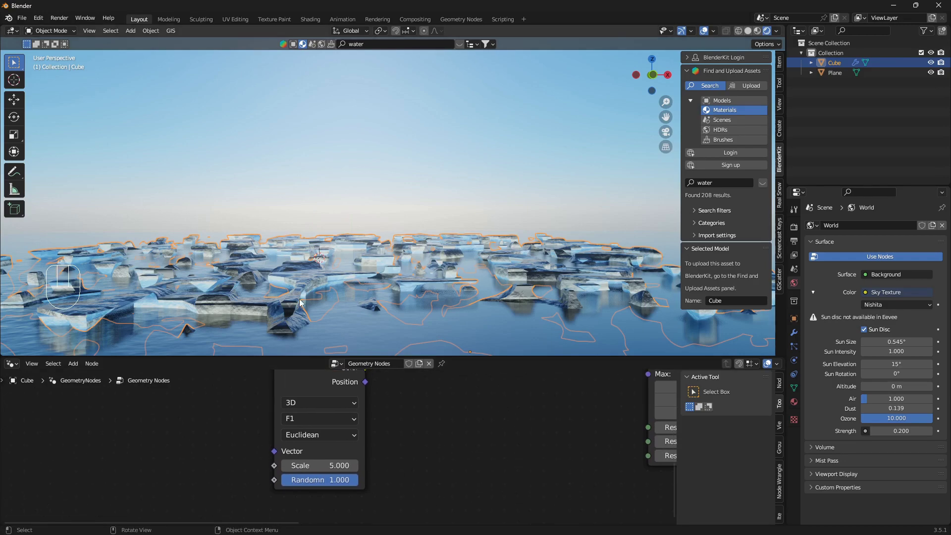
{"action": "left_click_drag", "start_coordinate": [327, 279], "coordinate": [322, 293]}
{"action": "left_click_drag", "start_coordinate": [331, 264], "coordinate": [348, 223]}
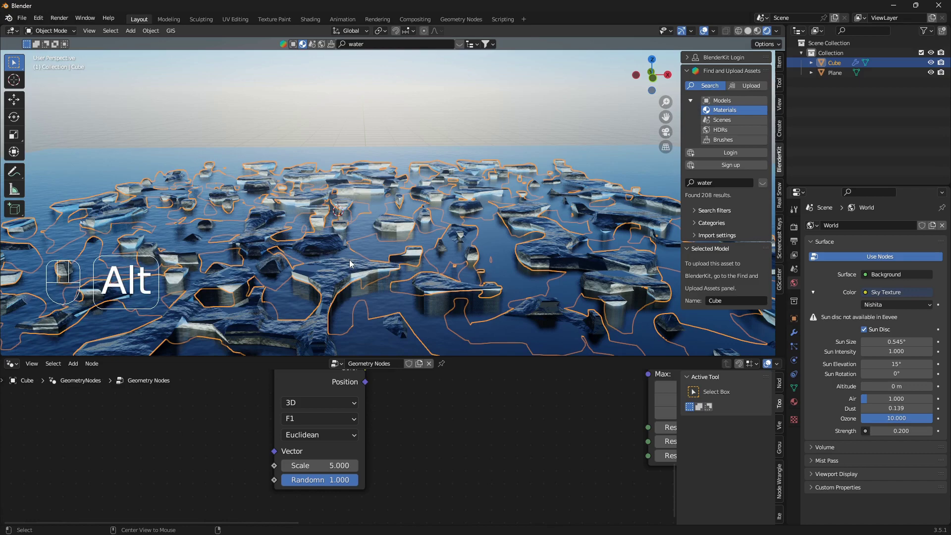
{"action": "key", "text": "alt+a"}
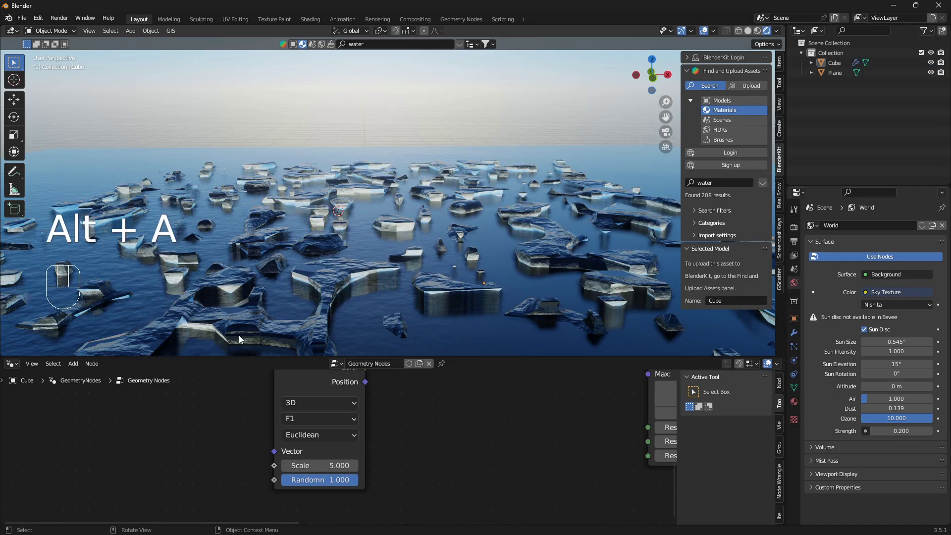
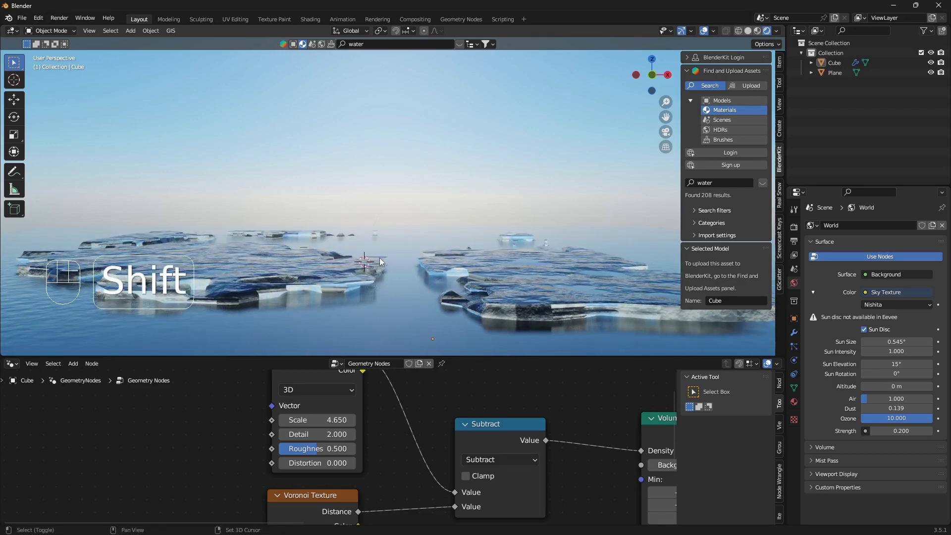
- Add a point light and lift it above the ice floes
{"action": "key", "text": "shift+a"}
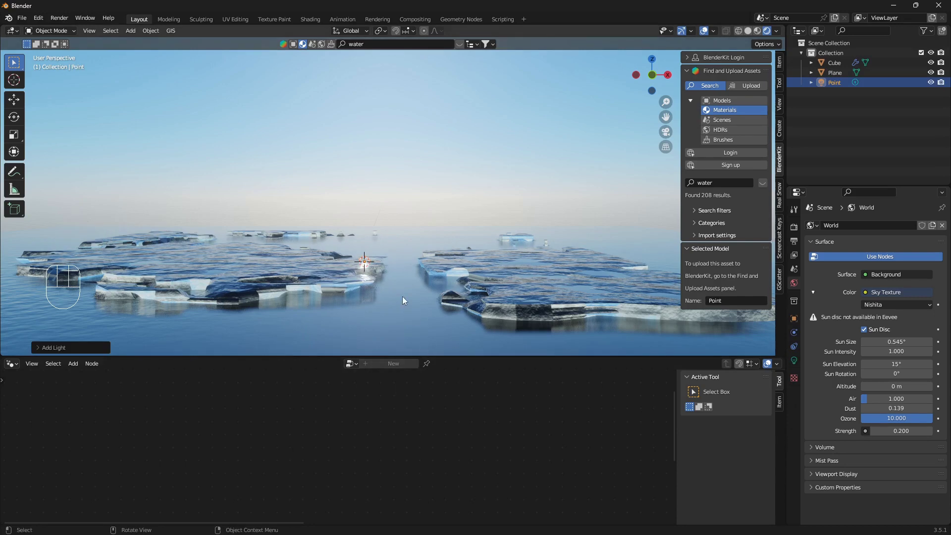
{"action": "key", "text": "g"}
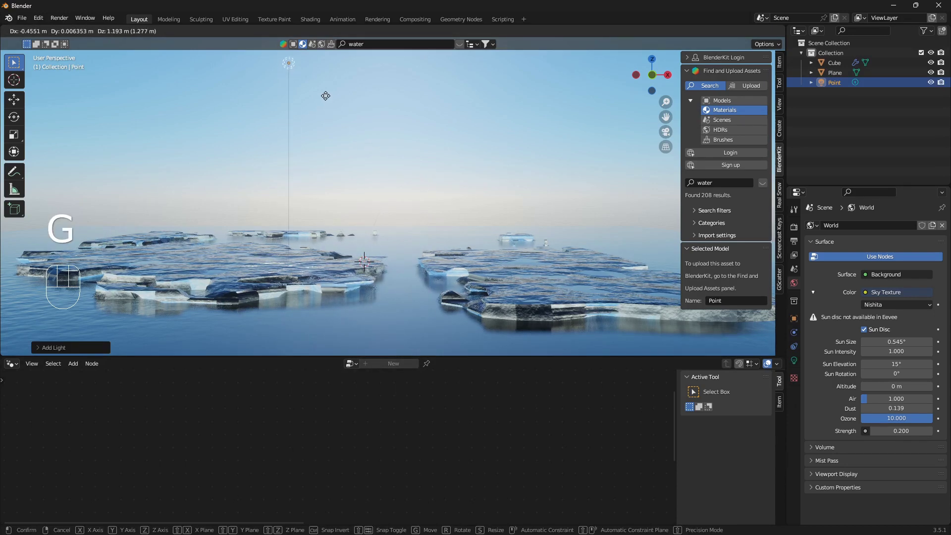
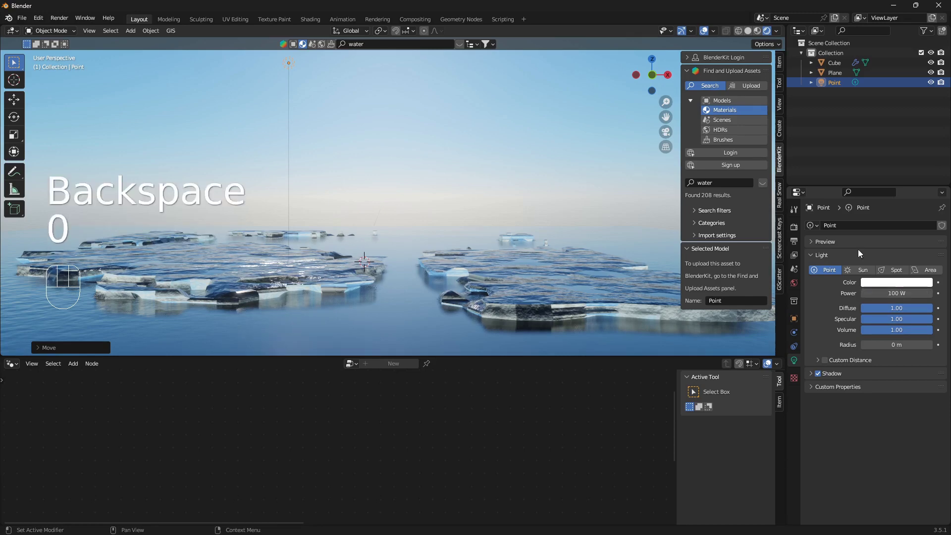
{"action": "left_click_drag", "start_coordinate": [339, 231], "coordinate": [338, 211]}
{"action": "left_click_drag", "start_coordinate": [336, 241], "coordinate": [383, 226]}
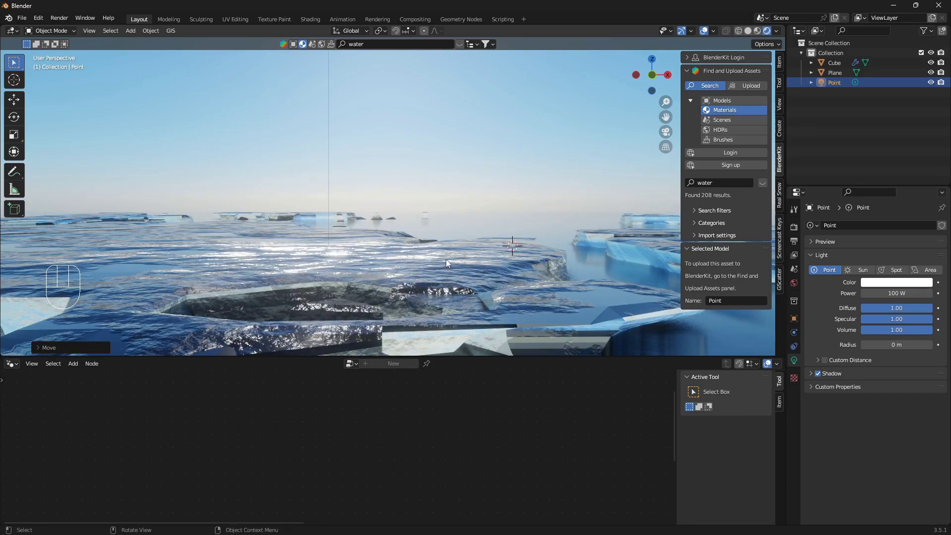
{"action": "left_click_drag", "start_coordinate": [390, 241], "coordinate": [390, 252]}
- Check the lighting from several angles and reselect the ice-floe cube
{"action": "middle_click", "coordinate": [385, 238]}
{"action": "left_click_drag", "start_coordinate": [421, 235], "coordinate": [318, 226]}
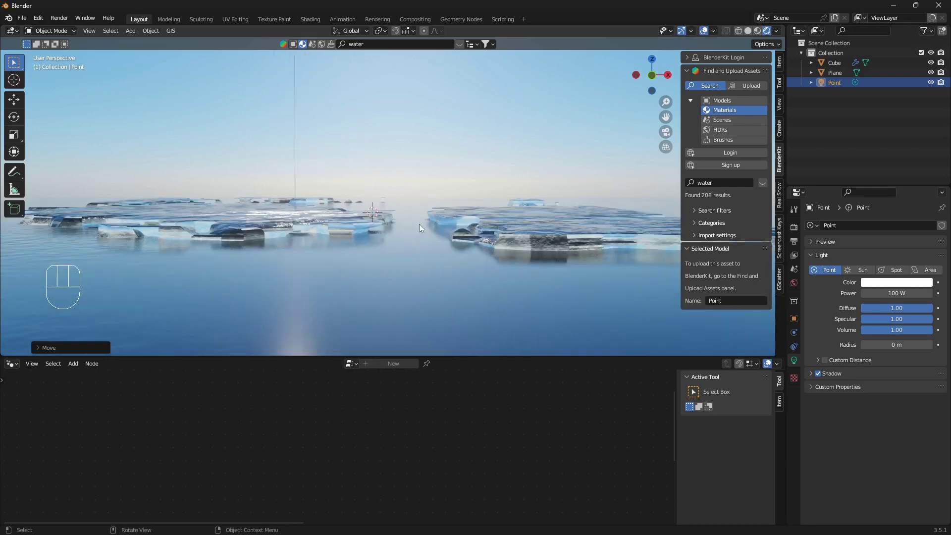
{"action": "left_click_drag", "start_coordinate": [420, 226], "coordinate": [424, 226]}
{"action": "middle_click", "coordinate": [447, 245]}
{"action": "left_click", "coordinate": [503, 225]}
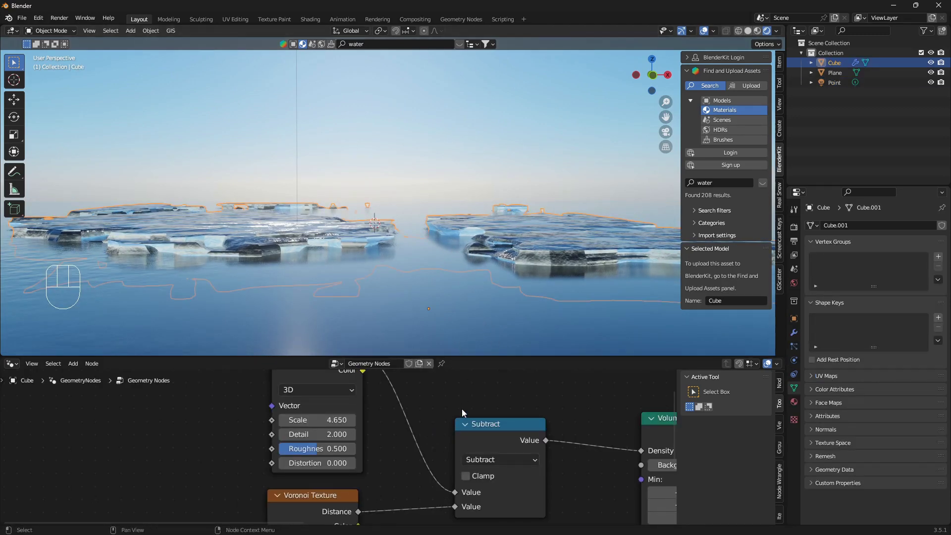
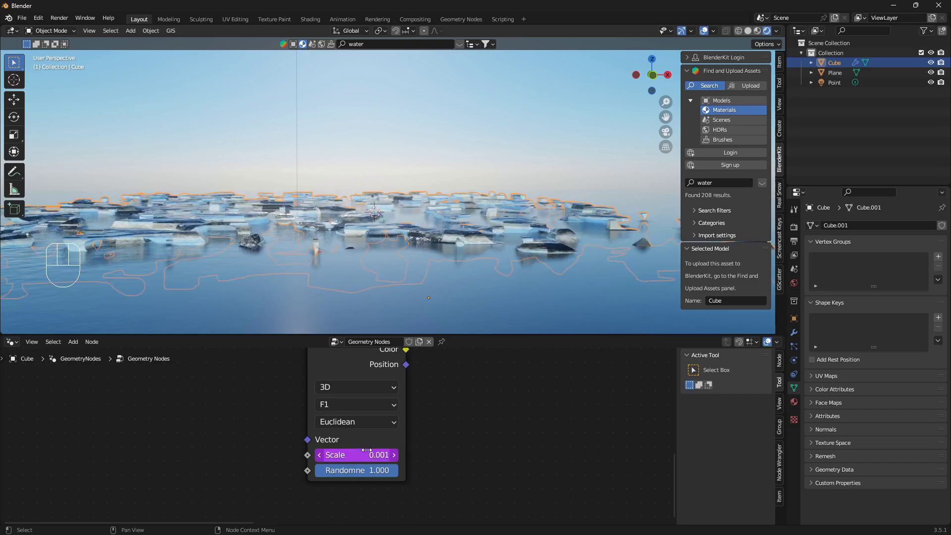
- Play the animation with viewport overlays hidden to watch the floes change
{"action": "middle_click", "coordinate": [356, 225]}
{"action": "left_click_drag", "start_coordinate": [357, 240], "coordinate": [408, 200]}
{"action": "middle_click", "coordinate": [372, 227]}
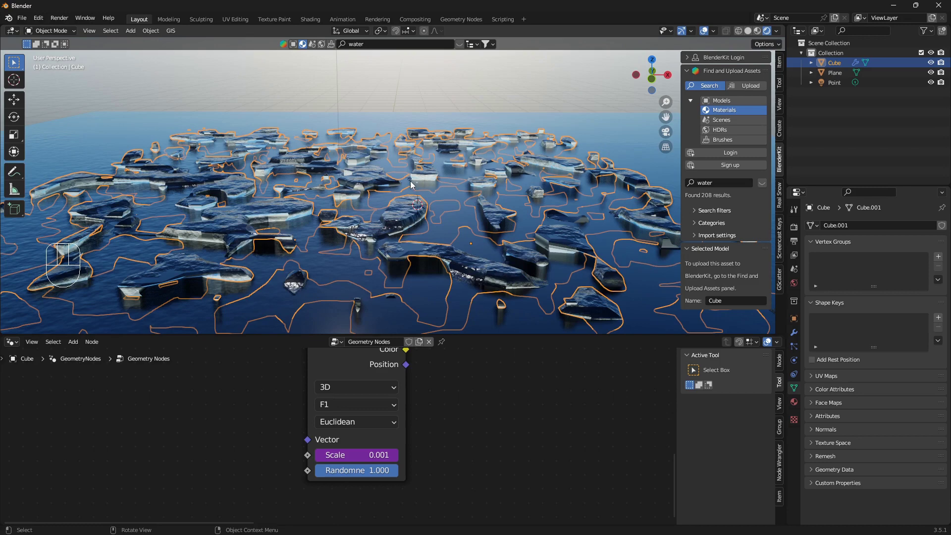
{"action": "key", "text": "space"}
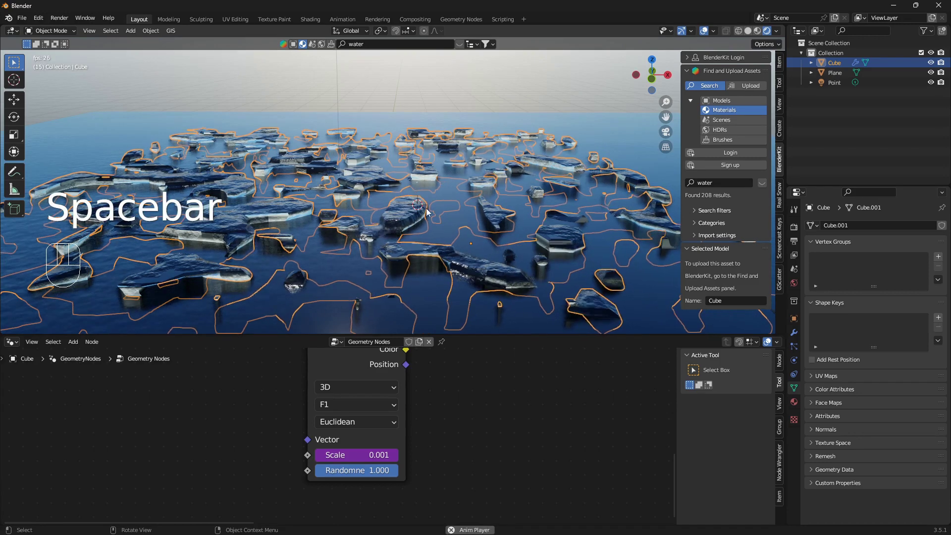
{"action": "left_click", "coordinate": [707, 30]}
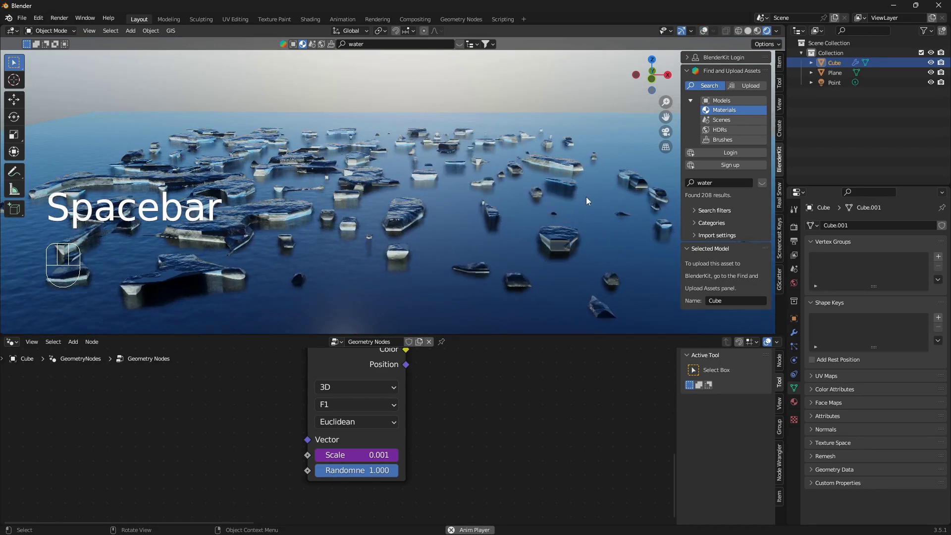
{"action": "middle_click", "coordinate": [479, 221]}
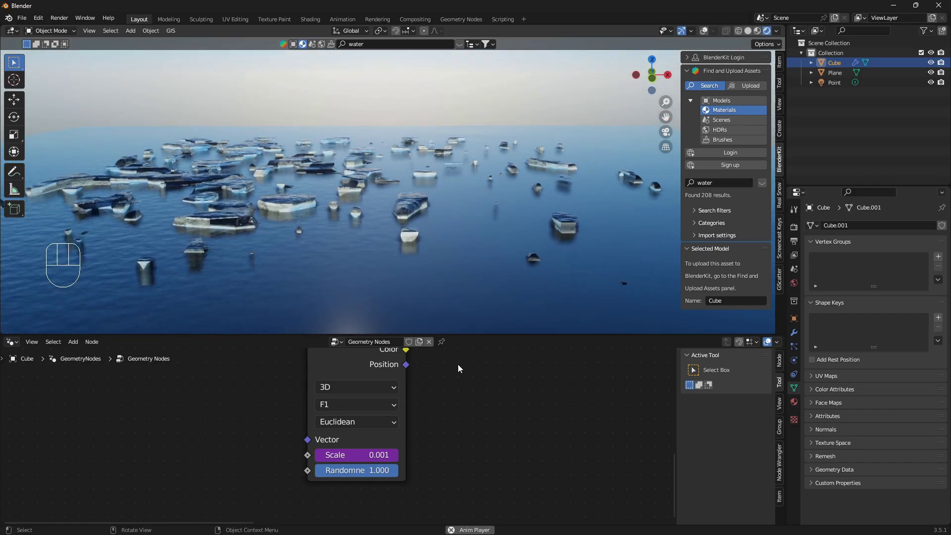
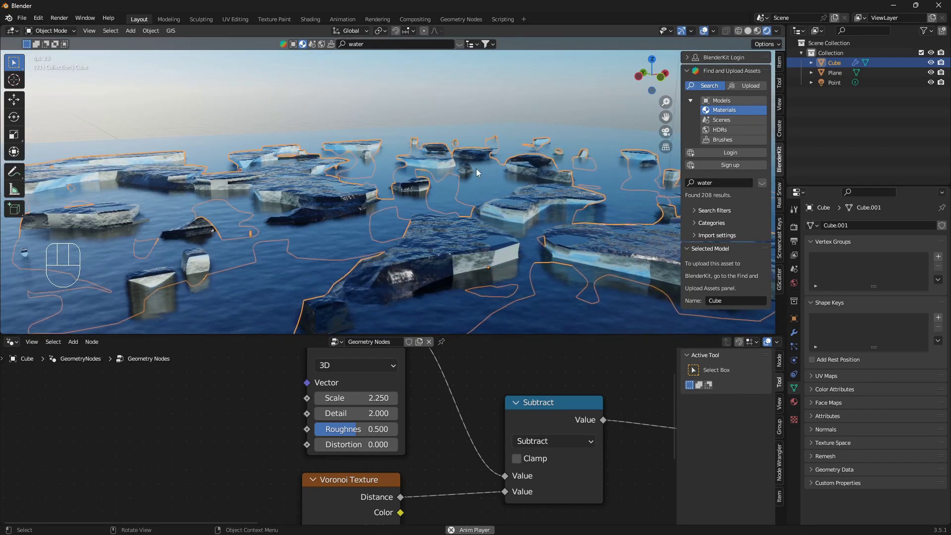
- Orbit across the animated water during playback, ending toward the horizon
{"action": "key", "text": "g"}
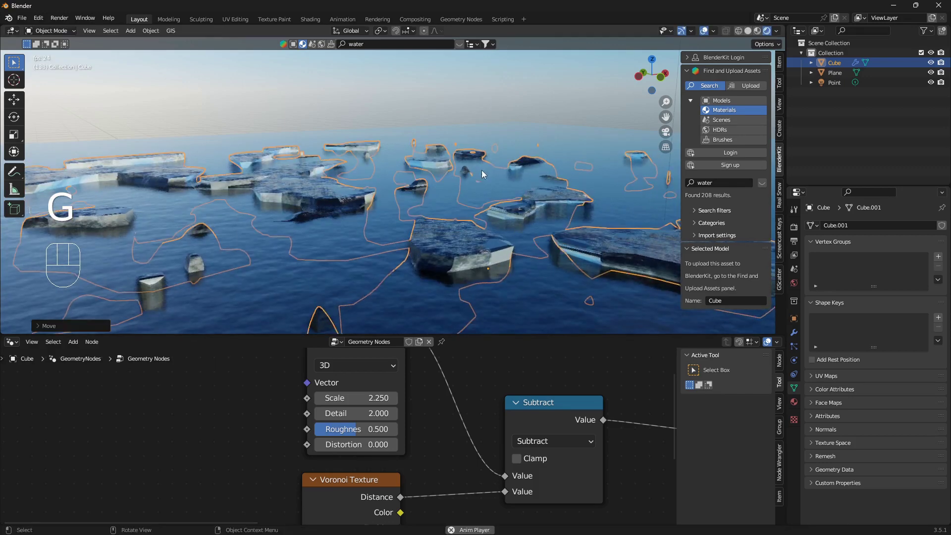
{"action": "left_click_drag", "start_coordinate": [444, 170], "coordinate": [401, 182]}
{"action": "key", "text": "alt+a"}
{"action": "left_click_drag", "start_coordinate": [420, 206], "coordinate": [364, 230]}
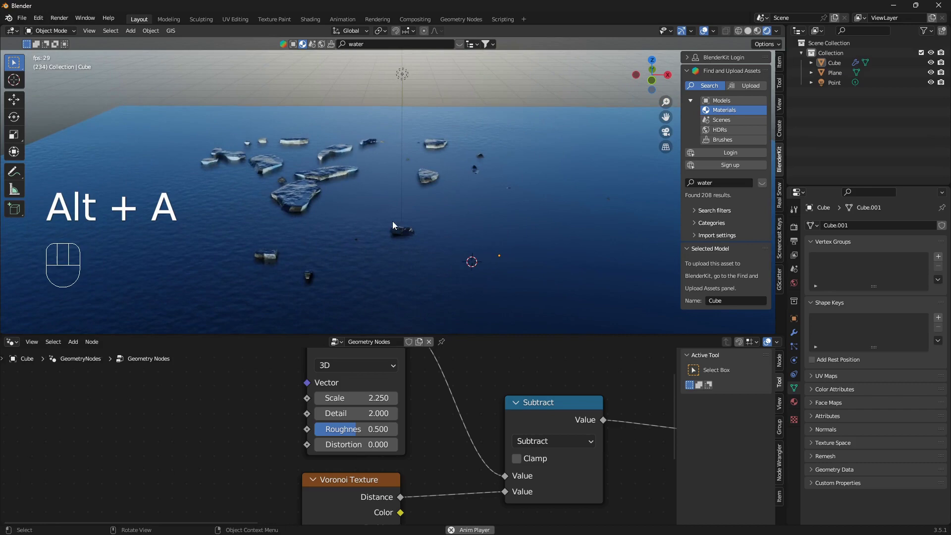
{"action": "left_click_drag", "start_coordinate": [402, 224], "coordinate": [401, 210]}
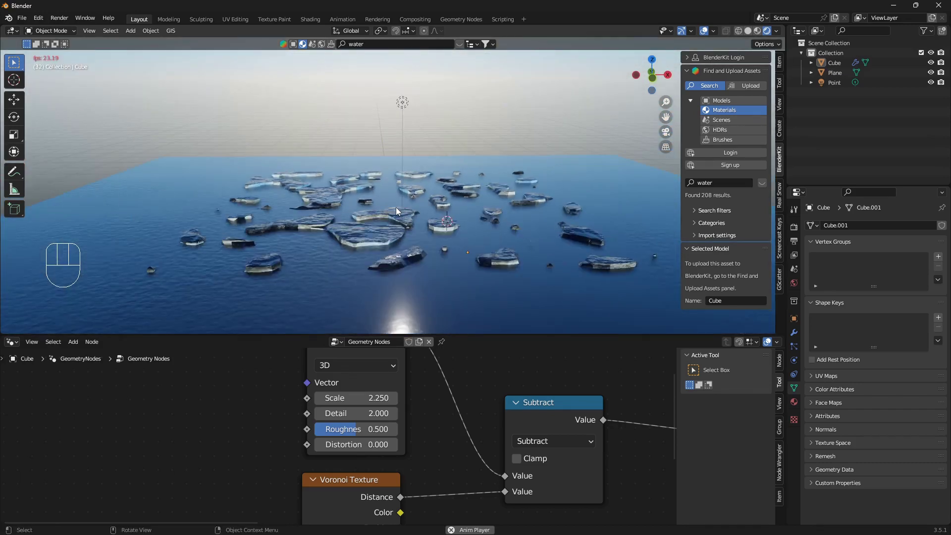
{"action": "left_click_drag", "start_coordinate": [399, 221], "coordinate": [351, 232]}
{"action": "left_click_drag", "start_coordinate": [382, 238], "coordinate": [383, 227]}
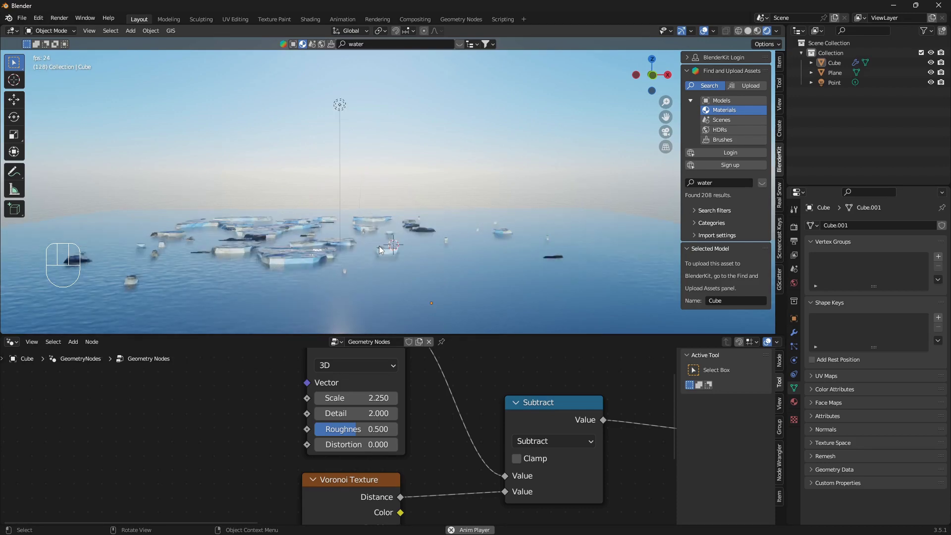
{"action": "left_click_drag", "start_coordinate": [332, 250], "coordinate": [329, 252]}
- Duplicate the ice-floe cube as Cube.001 and stretch the copy along X and Y
{"action": "left_click", "coordinate": [300, 221]}
{"action": "key", "text": "shift+d"}
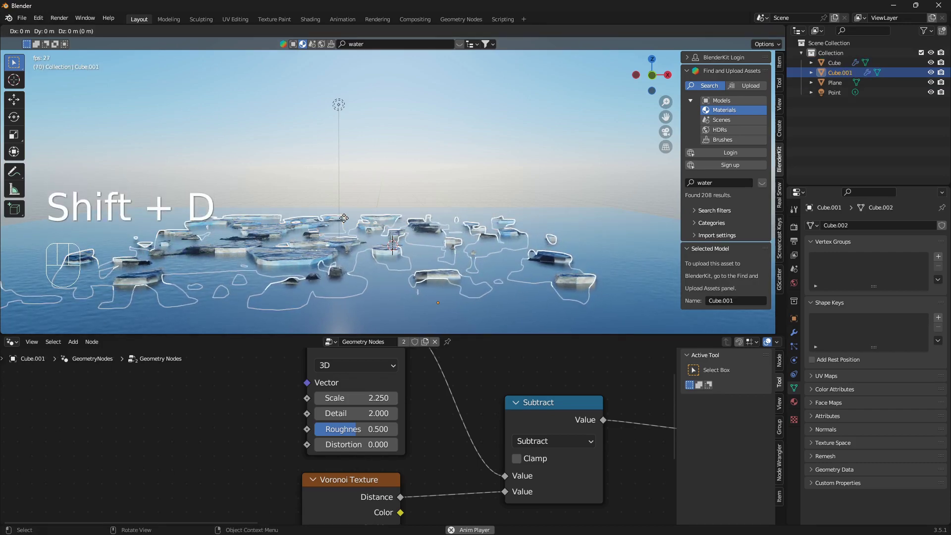
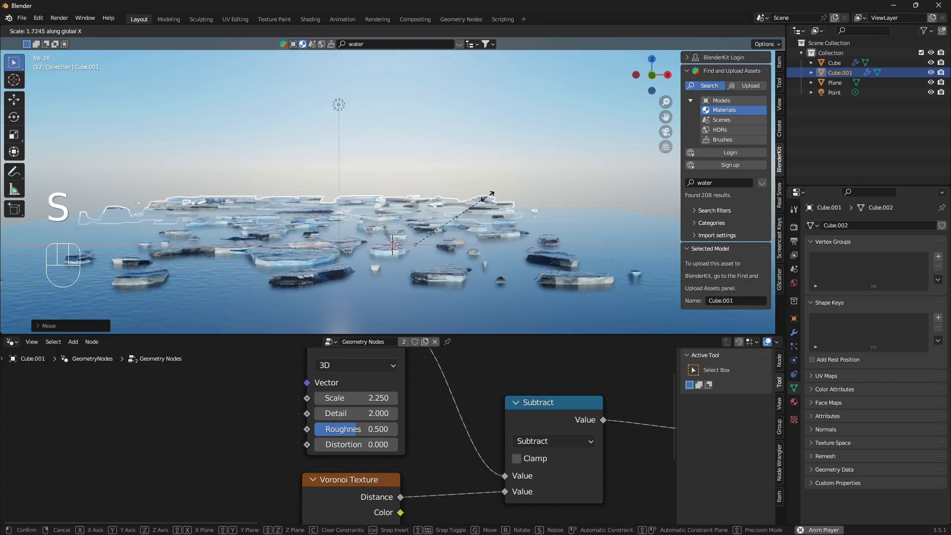
{"action": "key", "text": "g"}
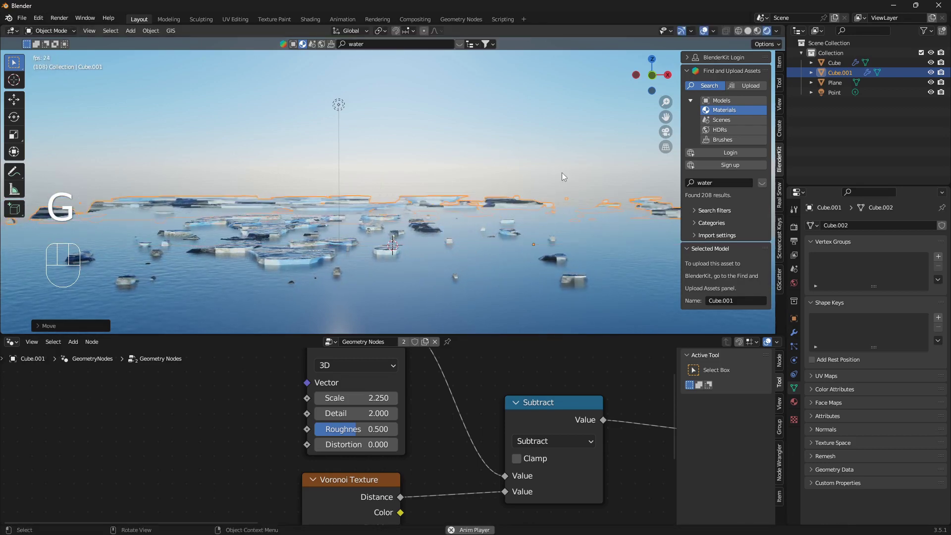
{"action": "key", "text": "s"}
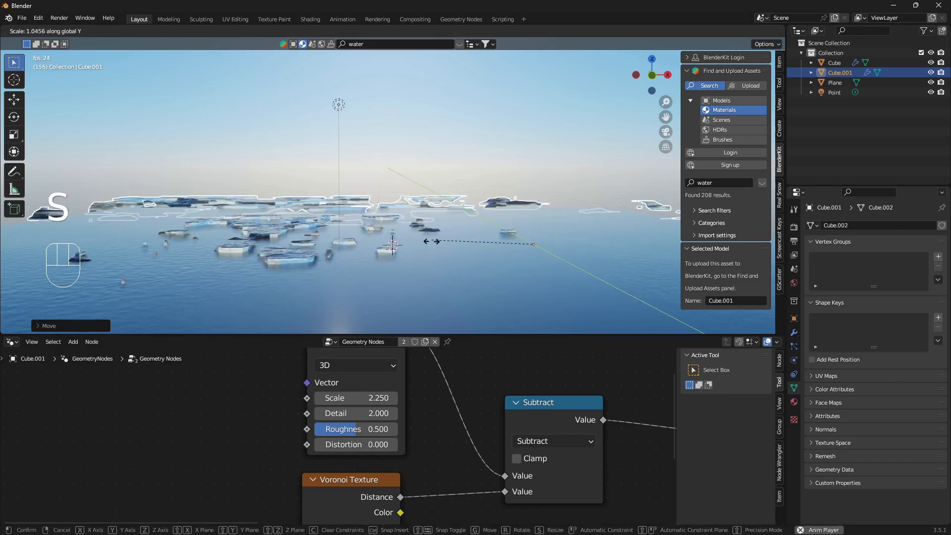
{"action": "key", "text": "g"}
{"action": "key", "text": "g"}
- Shift Cube.001 into place from a top view, widening the ice field, then select the water plane
{"action": "left_click_drag", "start_coordinate": [379, 216], "coordinate": [457, 252]}
{"action": "left_click_drag", "start_coordinate": [449, 249], "coordinate": [465, 255]}
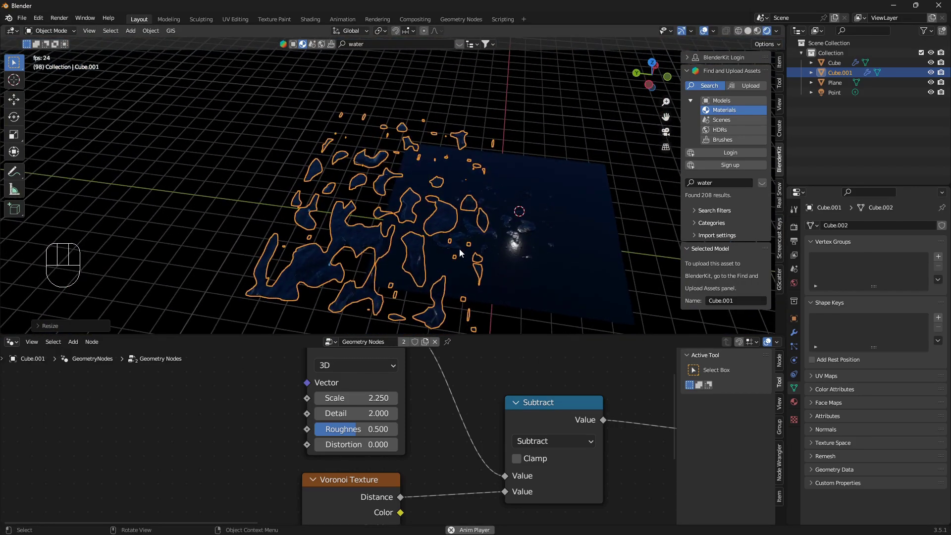
{"action": "key", "text": "g"}
{"action": "left_click_drag", "start_coordinate": [469, 229], "coordinate": [368, 193]}
{"action": "left_click_drag", "start_coordinate": [390, 211], "coordinate": [345, 255]}
{"action": "left_click_drag", "start_coordinate": [353, 238], "coordinate": [400, 188]}
{"action": "left_click_drag", "start_coordinate": [390, 240], "coordinate": [466, 171]}
{"action": "left_click_drag", "start_coordinate": [430, 216], "coordinate": [404, 228]}
{"action": "left_click", "coordinate": [479, 264]}
{"action": "key", "text": "s"}
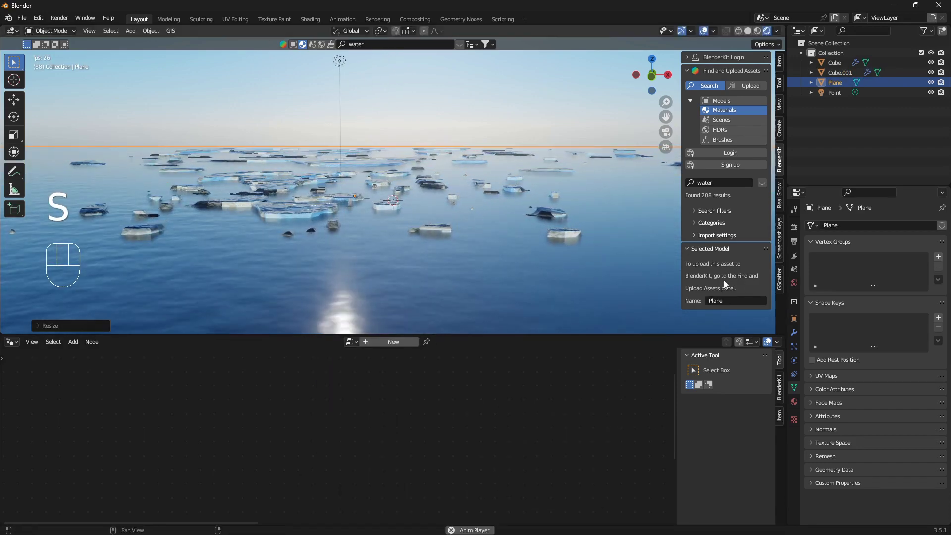
{"action": "left_click_drag", "start_coordinate": [488, 264], "coordinate": [493, 285]}
{"action": "key", "text": "alt+a"}
{"action": "left_click_drag", "start_coordinate": [432, 237], "coordinate": [458, 245]}
{"action": "left_click_drag", "start_coordinate": [427, 251], "coordinate": [482, 260]}
{"action": "left_click_drag", "start_coordinate": [458, 255], "coordinate": [467, 216]}
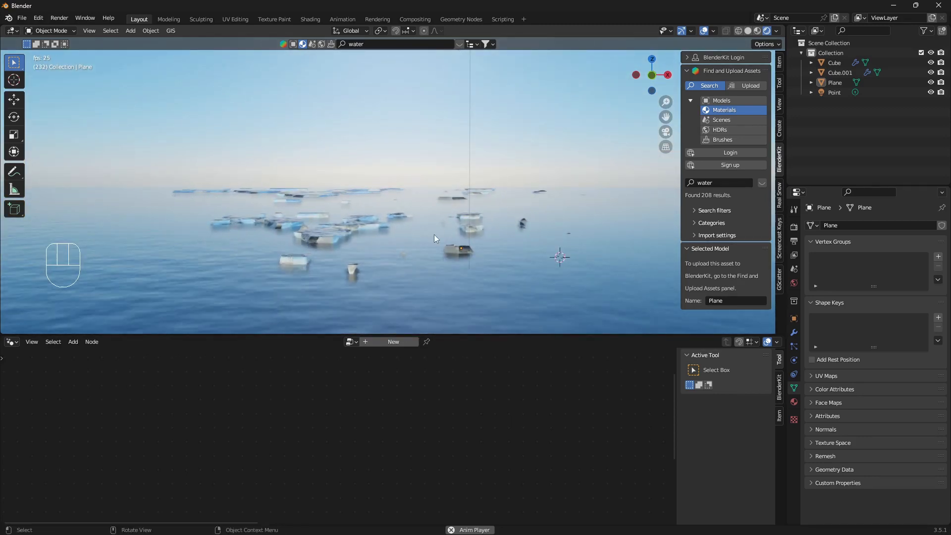
{"action": "middle_click", "coordinate": [428, 238]}
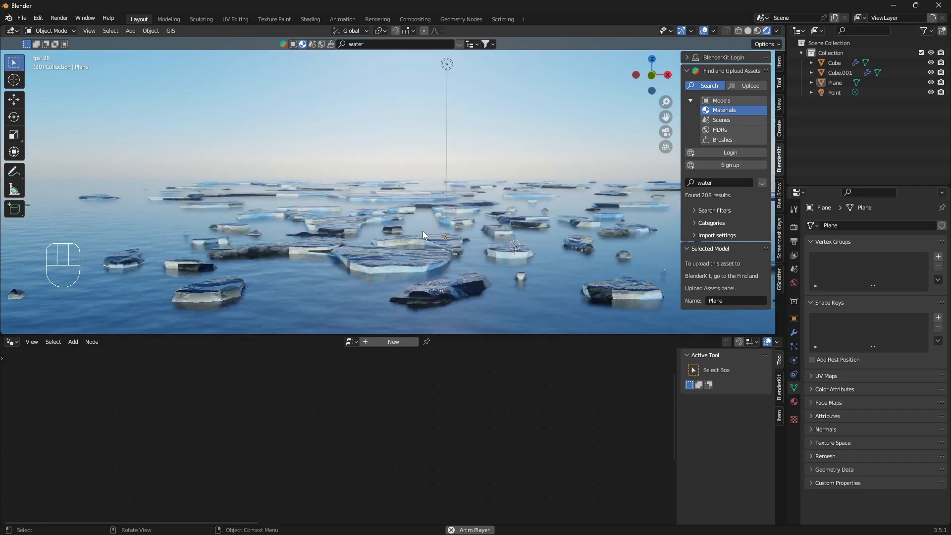
{"action": "left_click_drag", "start_coordinate": [425, 237], "coordinate": [413, 252]}
{"action": "left_click_drag", "start_coordinate": [410, 247], "coordinate": [430, 215]}
{"action": "left_click_drag", "start_coordinate": [416, 238], "coordinate": [419, 236]}
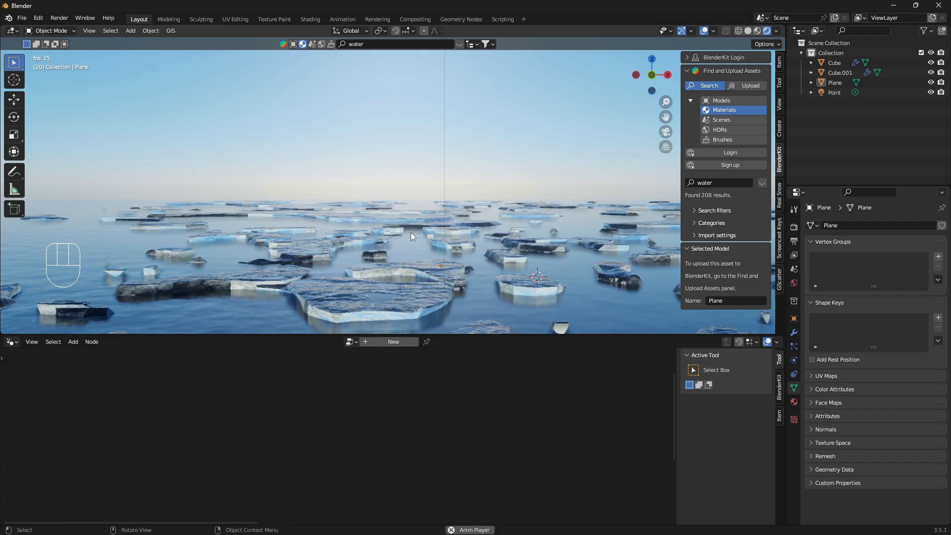
{"action": "left_click_drag", "start_coordinate": [412, 236], "coordinate": [351, 251]}
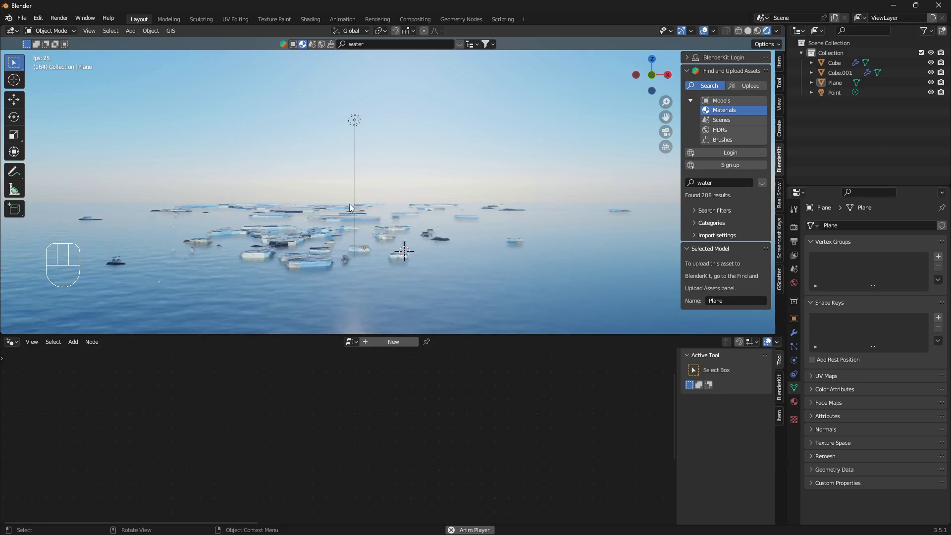
- Duplicate Cube.001 as a third ice layer, Cube.002, and place it from the top view
{"action": "left_click", "coordinate": [347, 207]}
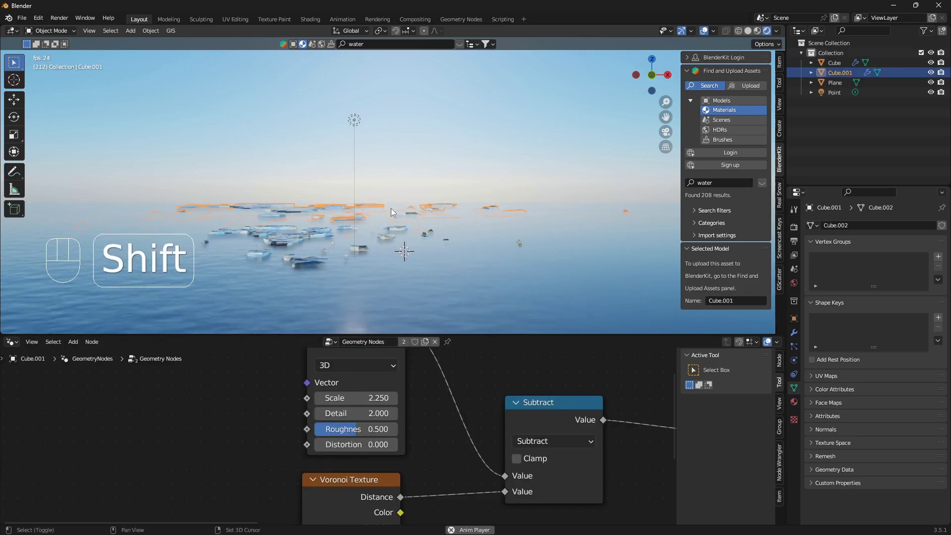
{"action": "key", "text": "shift+d"}
{"action": "key", "text": "g"}
{"action": "left_click", "coordinate": [369, 222]}
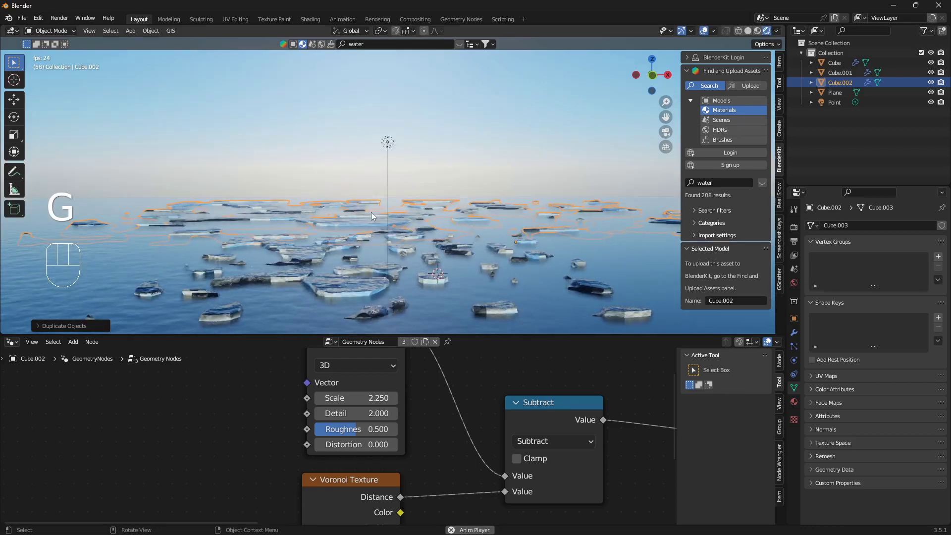
{"action": "key", "text": "KP_7"}
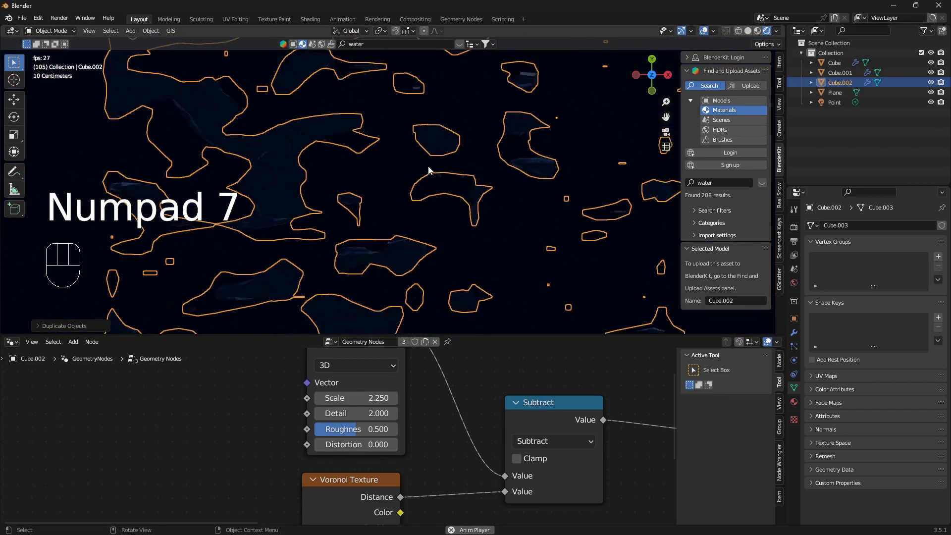
{"action": "left_click_drag", "start_coordinate": [432, 199], "coordinate": [422, 218]}
{"action": "key", "text": "g"}
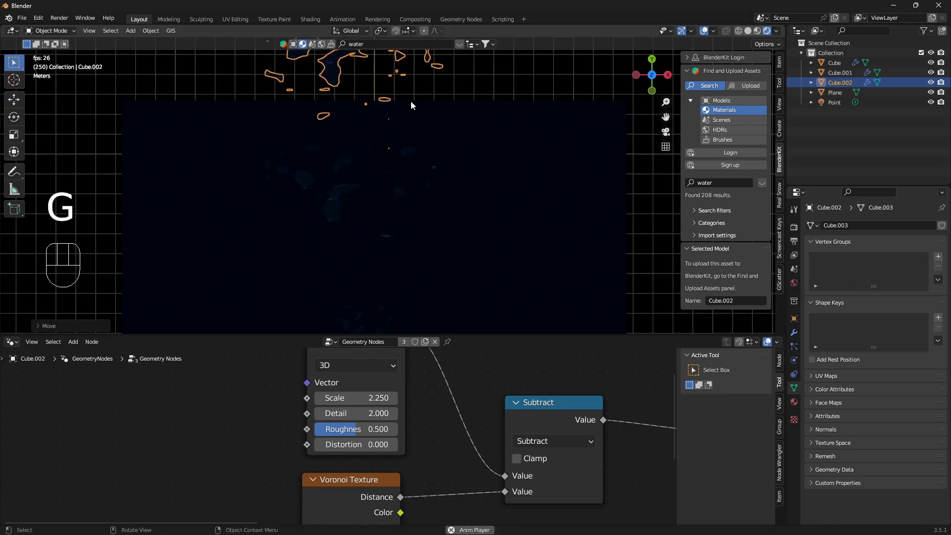
{"action": "key", "text": "KP_0"}
- Stretch Cube.002 along X, lower it toward the water and shift it sideways across the plane
{"action": "left_click_drag", "start_coordinate": [455, 230], "coordinate": [449, 138]}
{"action": "left_click_drag", "start_coordinate": [472, 174], "coordinate": [554, 300]}
{"action": "middle_click", "coordinate": [478, 254]}
{"action": "left_click_drag", "start_coordinate": [458, 196], "coordinate": [459, 233]}
{"action": "left_click_drag", "start_coordinate": [457, 184], "coordinate": [469, 126]}
{"action": "left_click_drag", "start_coordinate": [473, 145], "coordinate": [475, 189]}
{"action": "key", "text": "s"}
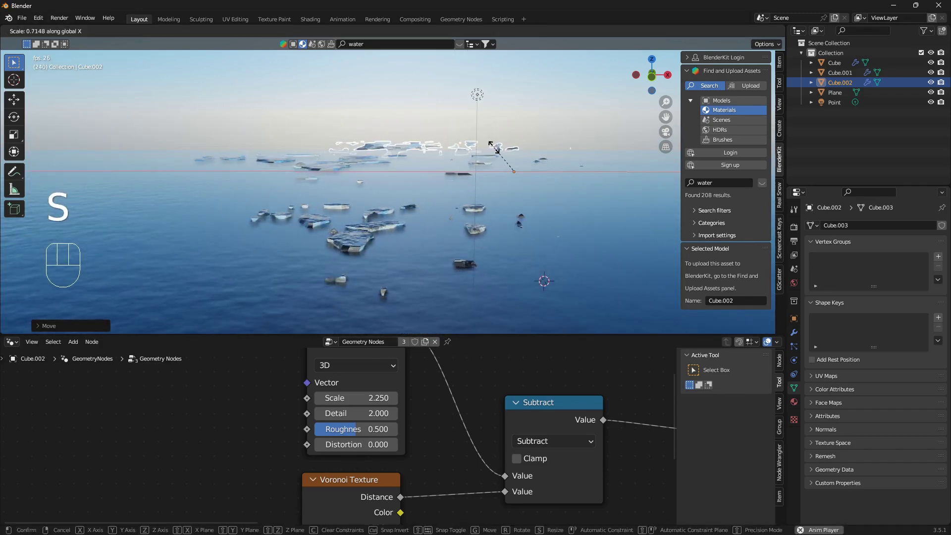
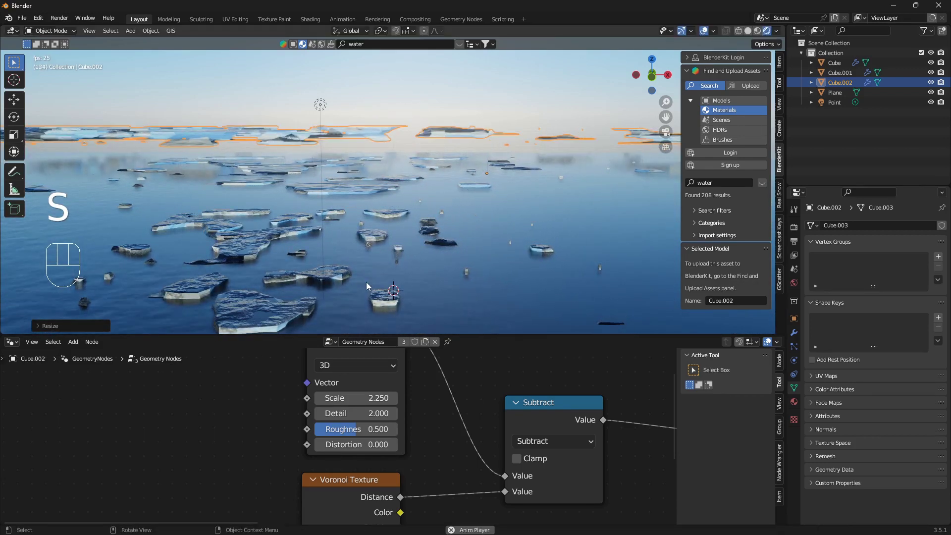
{"action": "key", "text": "g"}
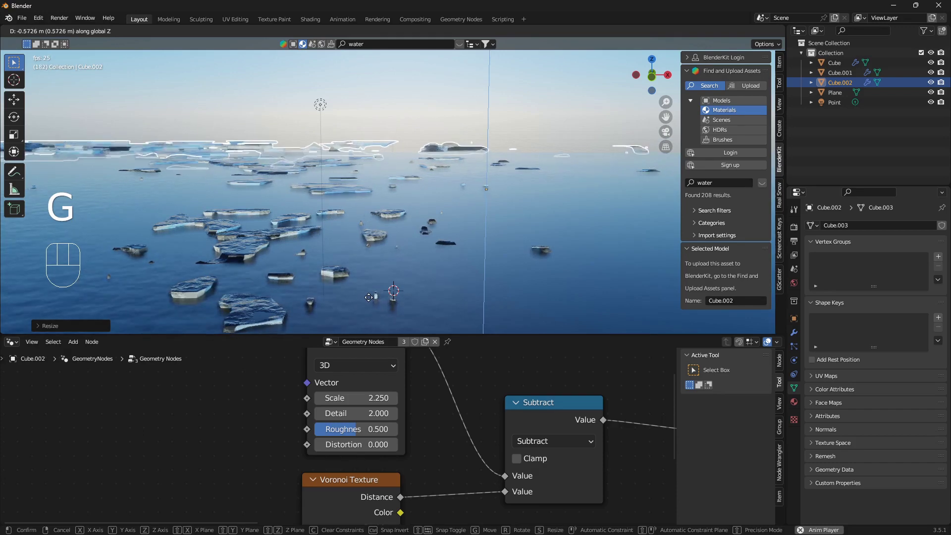
{"action": "left_click_drag", "start_coordinate": [363, 268], "coordinate": [366, 267]}
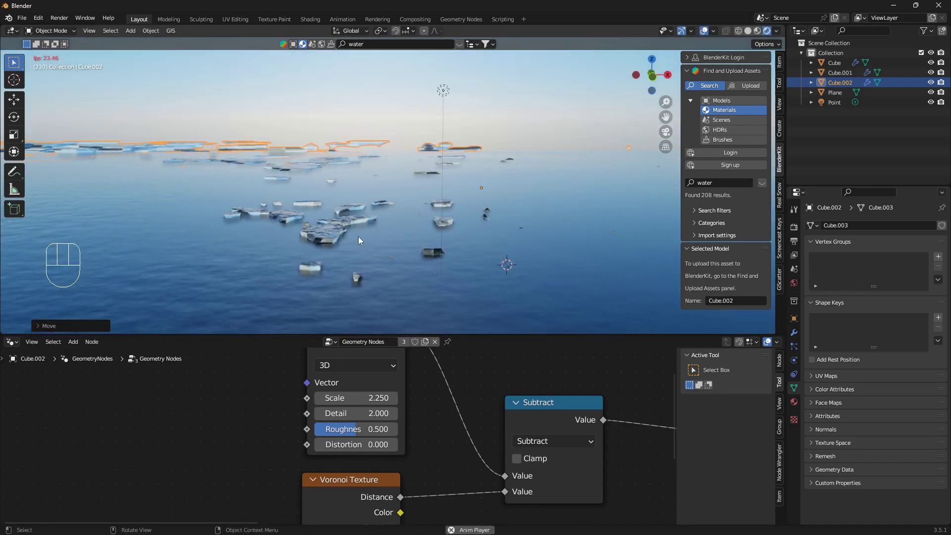
{"action": "key", "text": "g"}
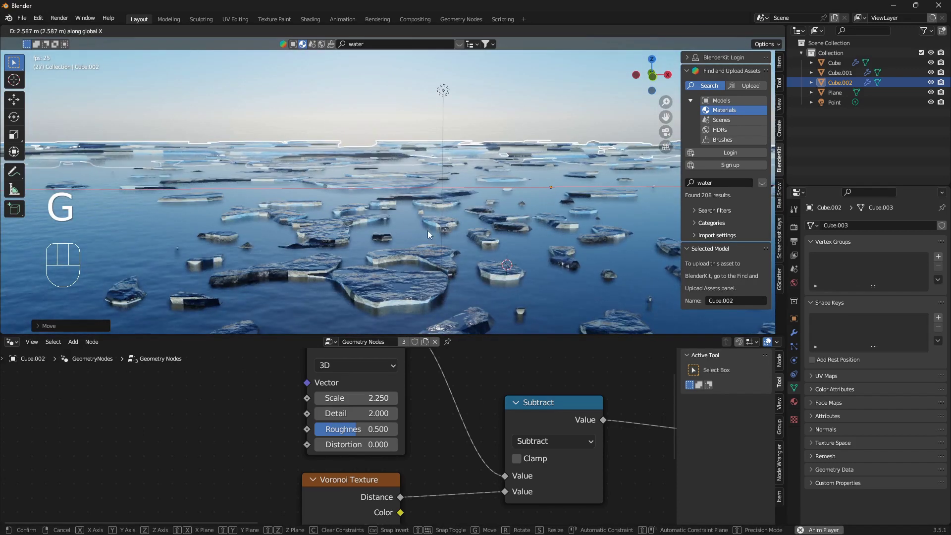
{"action": "left_click_drag", "start_coordinate": [401, 224], "coordinate": [360, 215]}
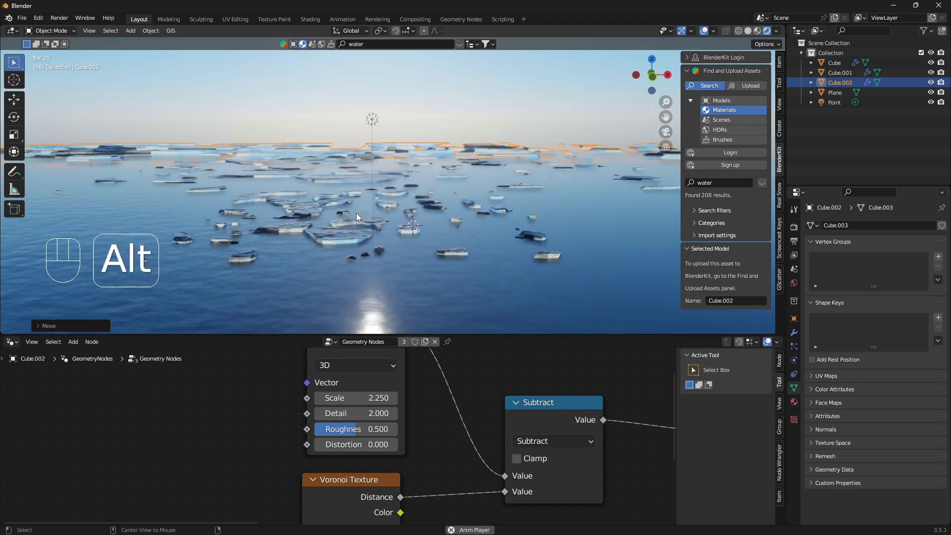
- Deselect and view the spread floes close to water level
{"action": "key", "text": "alt+a"}
{"action": "middle_click", "coordinate": [359, 199]}
{"action": "middle_click", "coordinate": [360, 205]}
{"action": "left_click_drag", "start_coordinate": [364, 199], "coordinate": [387, 170]}
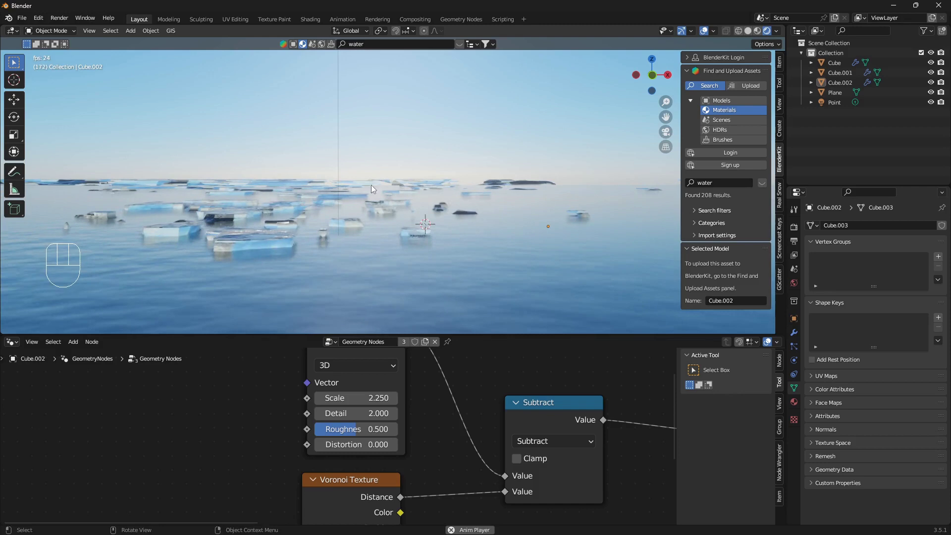
{"action": "left_click_drag", "start_coordinate": [386, 198], "coordinate": [411, 217]}
- Raise Cube.002's texture scale from 0.032 to about 0.059 for smaller drifting floes
{"action": "left_click_drag", "start_coordinate": [444, 453], "coordinate": [449, 505]}
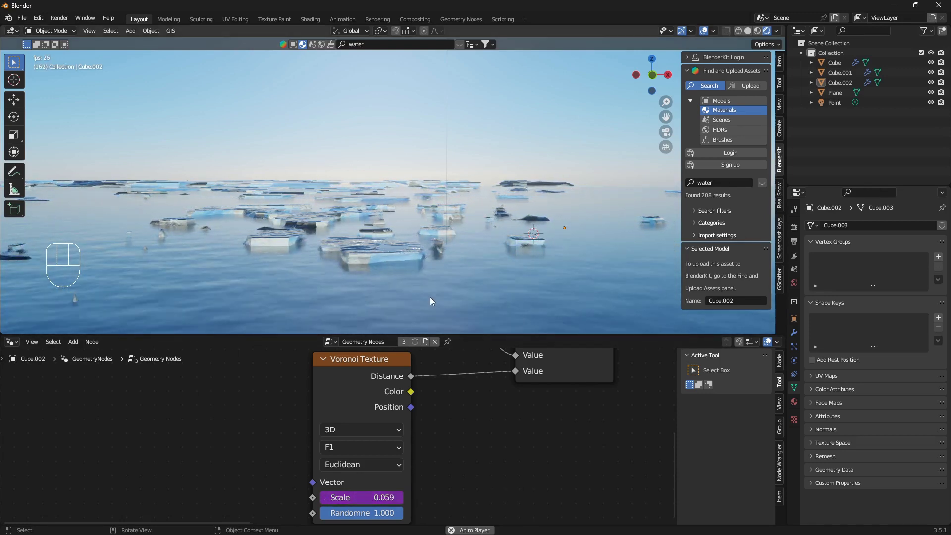
{"action": "left_click_drag", "start_coordinate": [436, 292], "coordinate": [430, 285]}
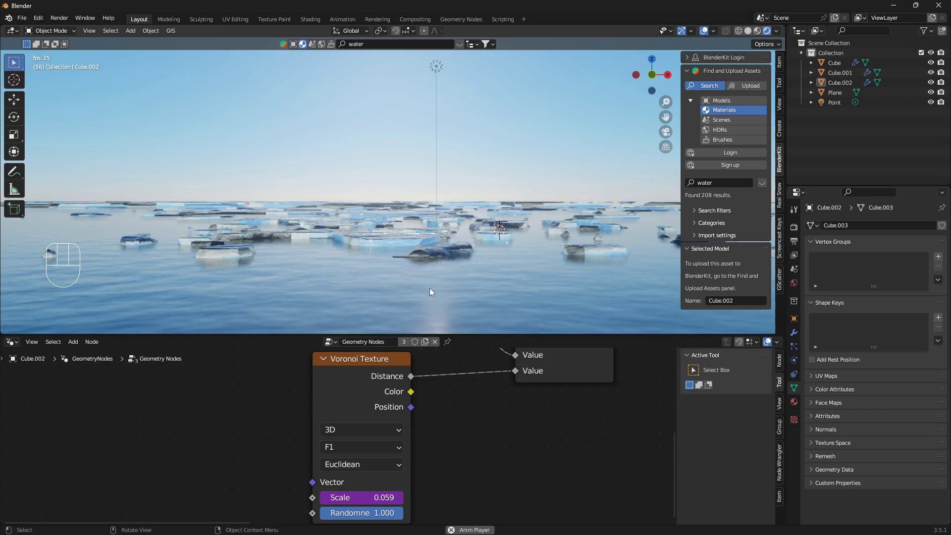
{"action": "left_click_drag", "start_coordinate": [433, 287], "coordinate": [428, 295]}
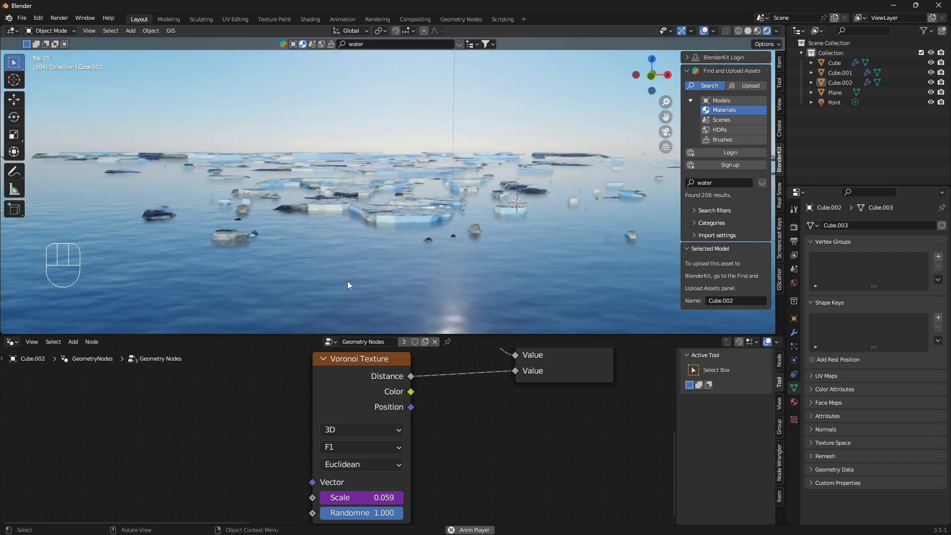
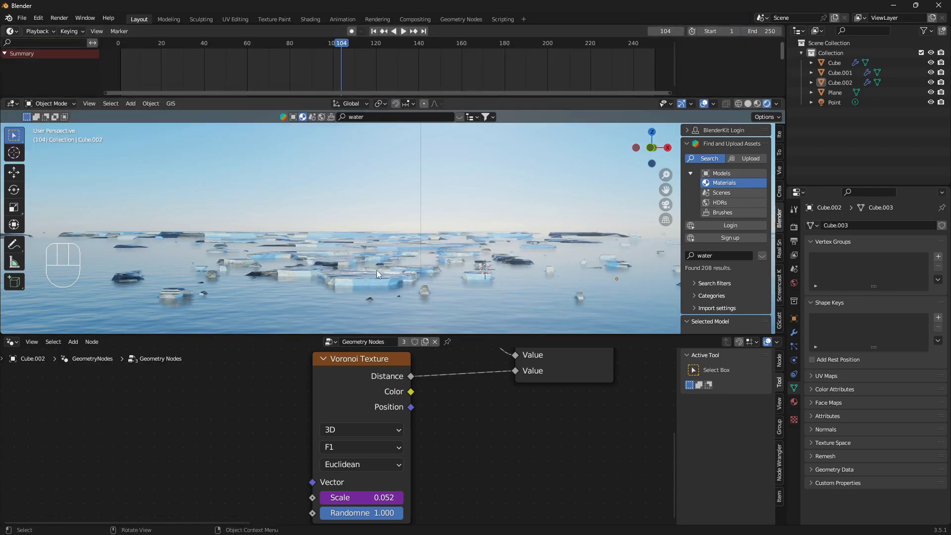
- Select the water plane and bring its realistic water material nodes into view
{"action": "left_click_drag", "start_coordinate": [392, 263], "coordinate": [392, 249]}
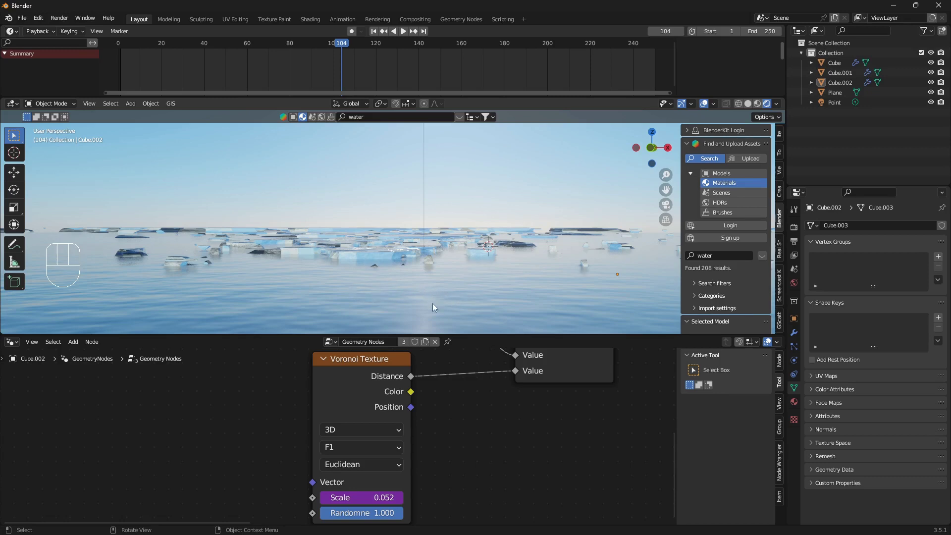
{"action": "left_click", "coordinate": [254, 278]}
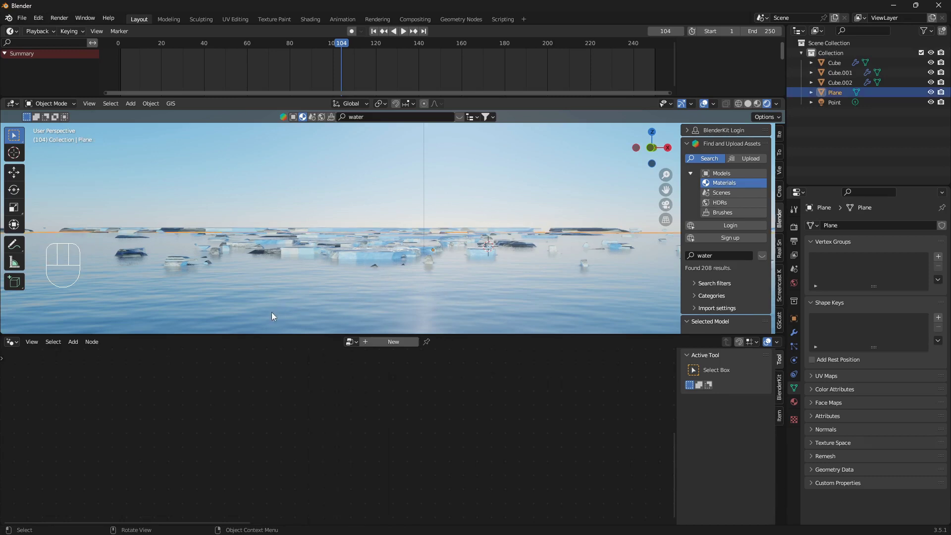
{"action": "left_click_drag", "start_coordinate": [18, 348], "coordinate": [54, 455]}
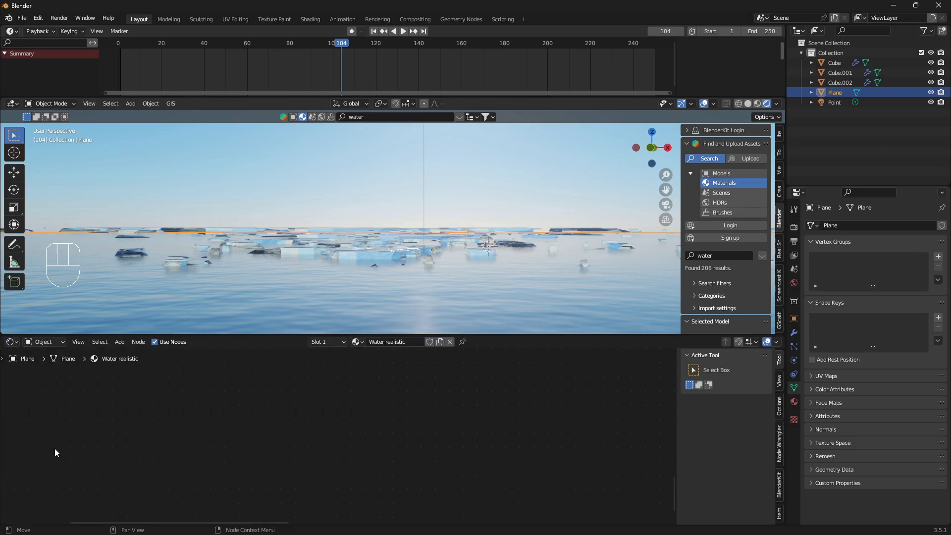
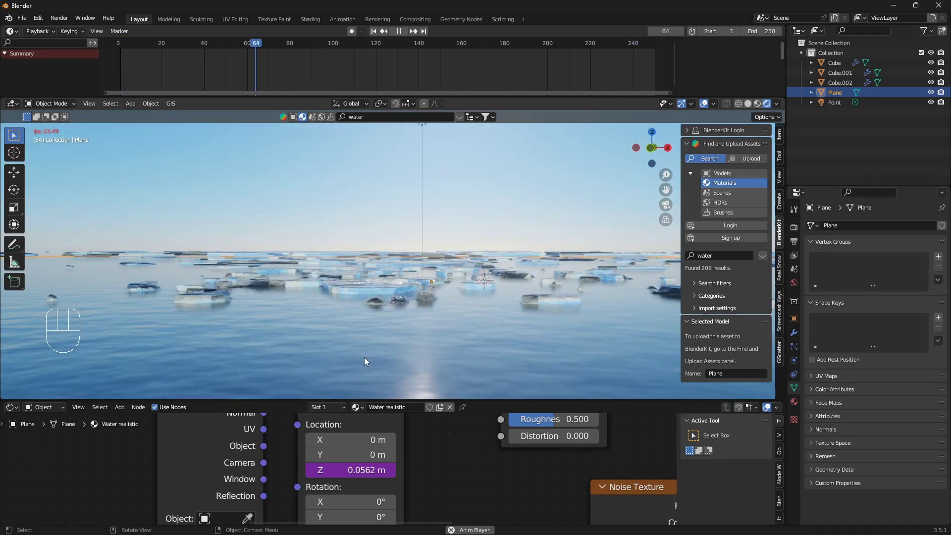
{"action": "left_click_drag", "start_coordinate": [409, 304], "coordinate": [395, 311]}
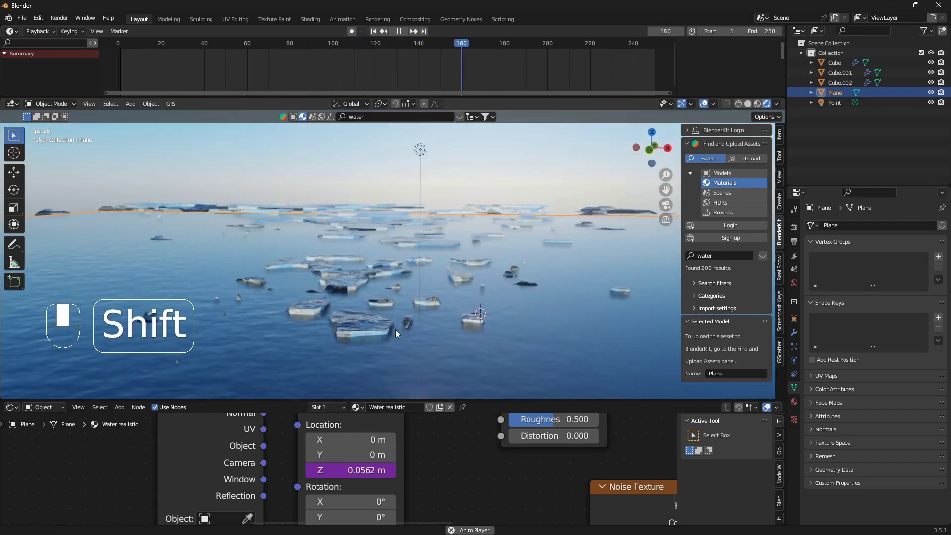
{"action": "middle_click", "coordinate": [397, 334]}
{"action": "key", "text": "alt+a"}
{"action": "middle_click", "coordinate": [409, 323]}
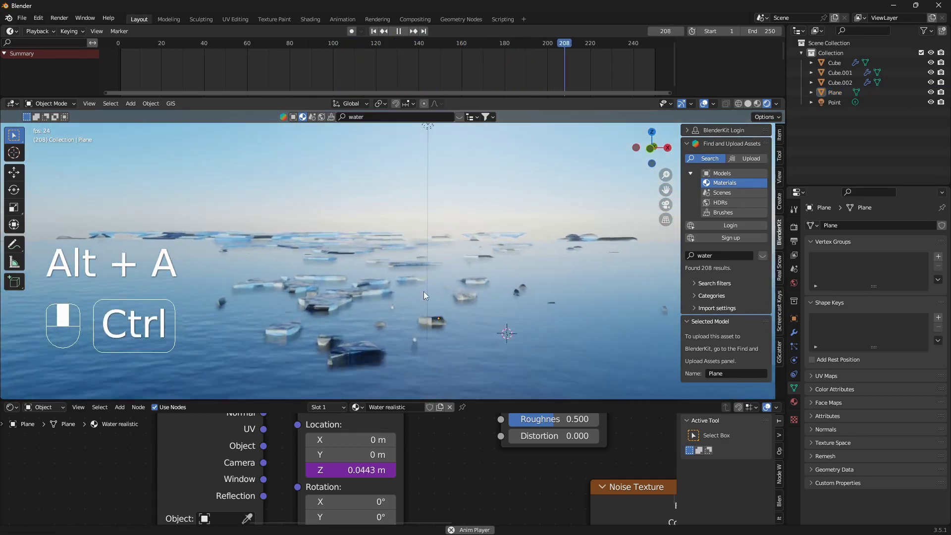
{"action": "middle_click", "coordinate": [418, 292]}
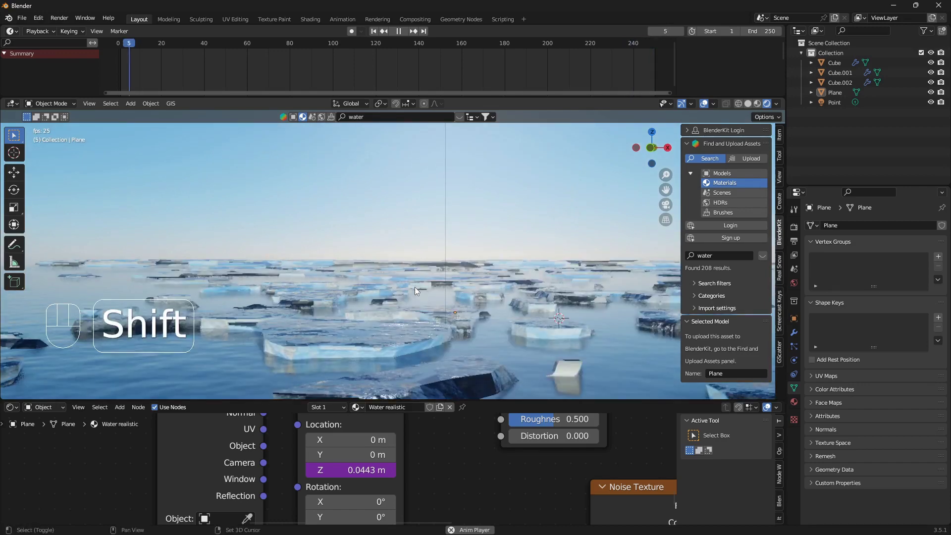
{"action": "middle_click", "coordinate": [419, 295]}
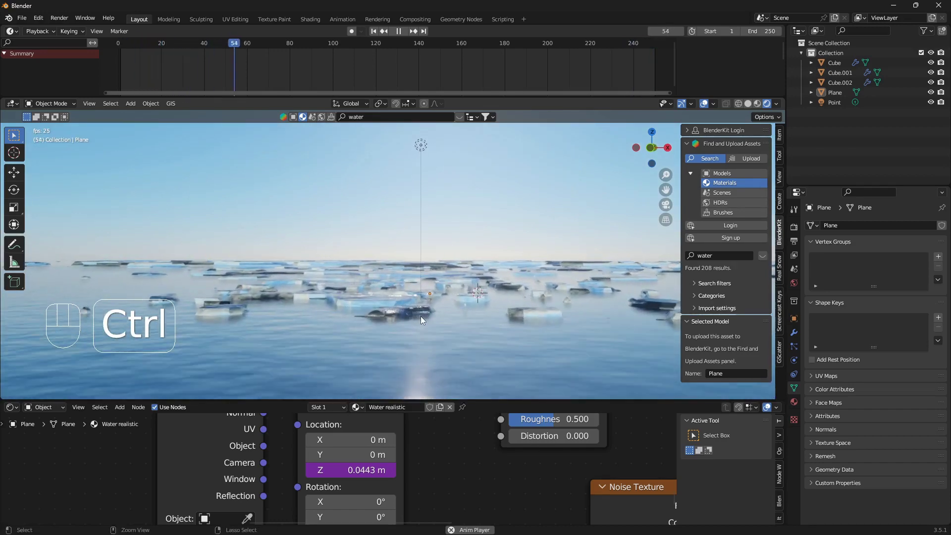
{"action": "middle_click", "coordinate": [431, 302]}
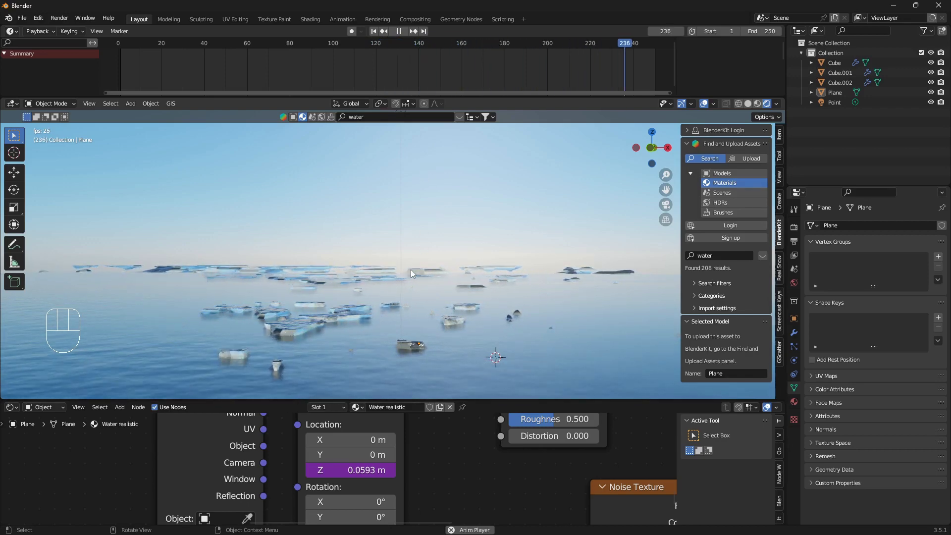
{"action": "left_click_drag", "start_coordinate": [407, 281], "coordinate": [375, 286]}
{"action": "left_click_drag", "start_coordinate": [324, 338], "coordinate": [378, 326]}
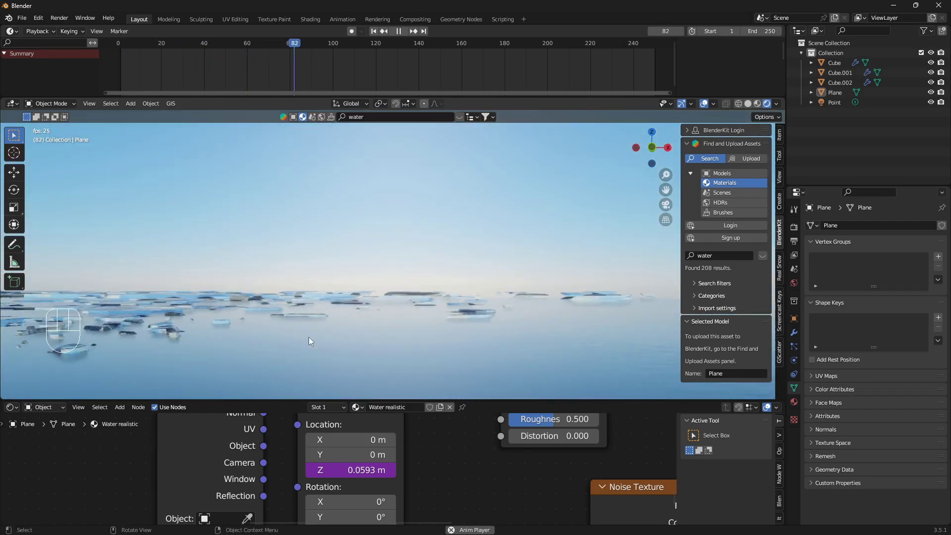
{"action": "left_click_drag", "start_coordinate": [424, 341], "coordinate": [731, 315]}
{"action": "middle_click", "coordinate": [407, 324]}
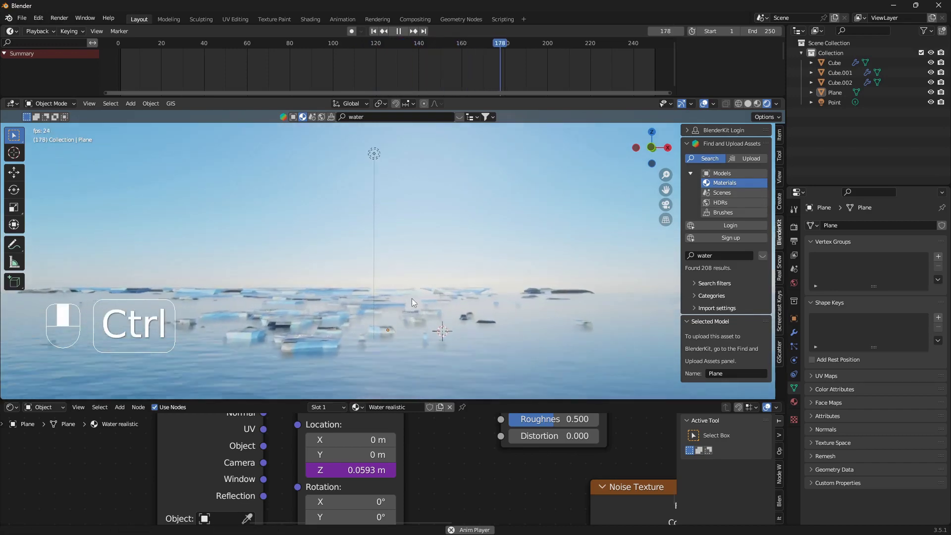